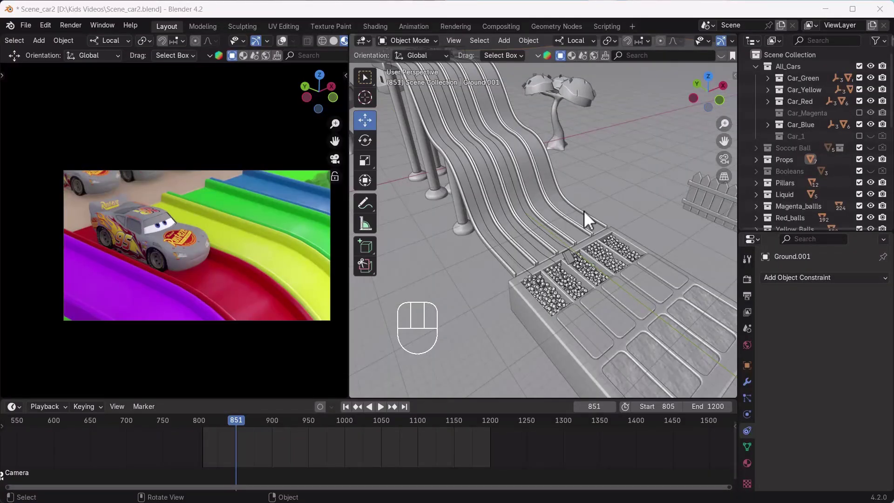
Step: Play the scene animation, then bring the parked car rigs into view
{"action": "key", "text": "space"}
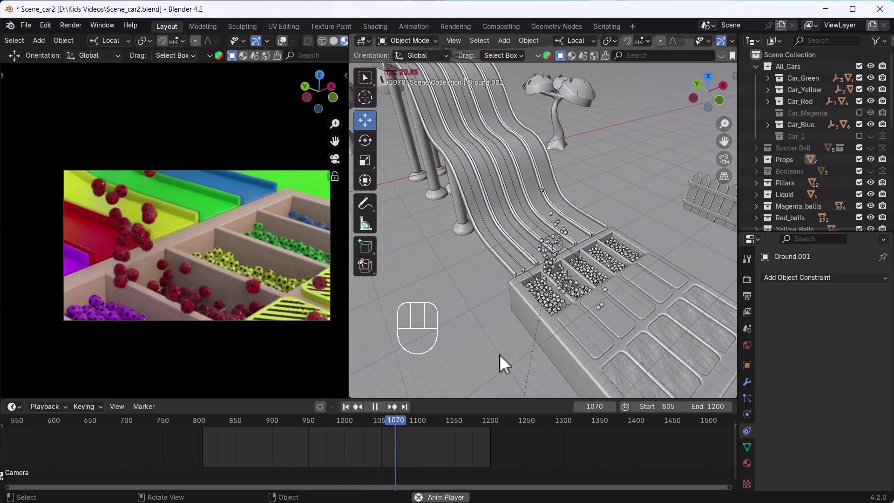
{"action": "key", "text": "space"}
{"action": "left_click", "coordinate": [355, 410]}
{"action": "middle_click", "coordinate": [578, 322]}
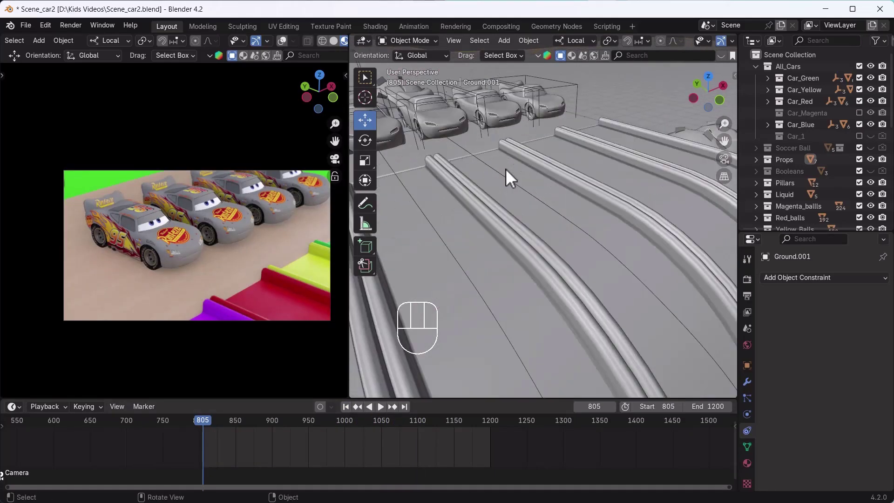
{"action": "left_click", "coordinate": [509, 214]}
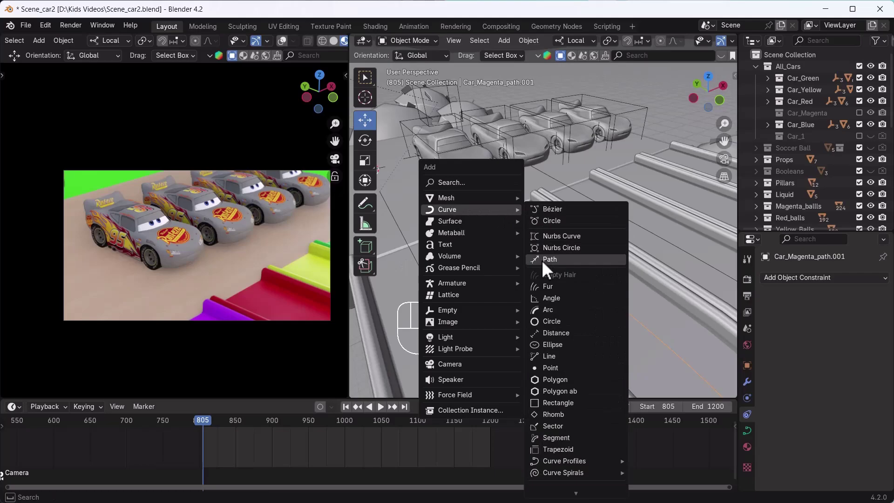
{"action": "left_click_drag", "start_coordinate": [477, 188], "coordinate": [557, 328]}
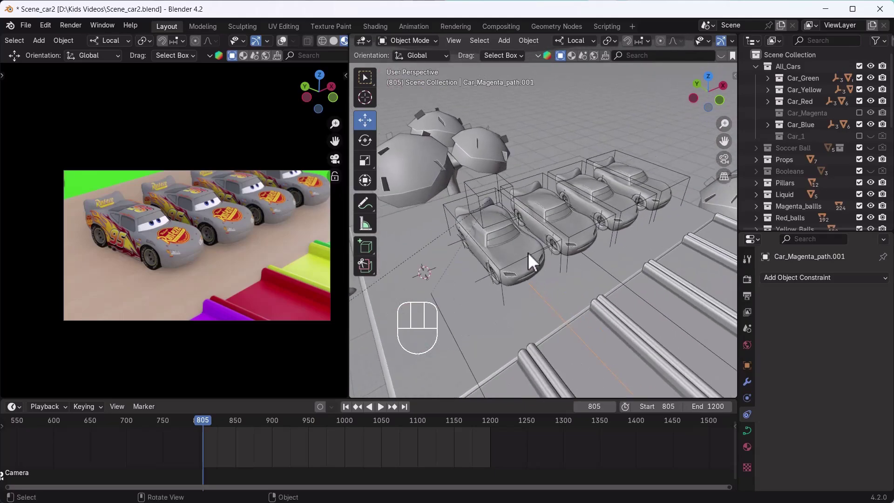
Step: Inspect the magenta rig's constraint, then delete Car_Parent's existing Follow Path constraint
{"action": "left_click", "coordinate": [524, 270]}
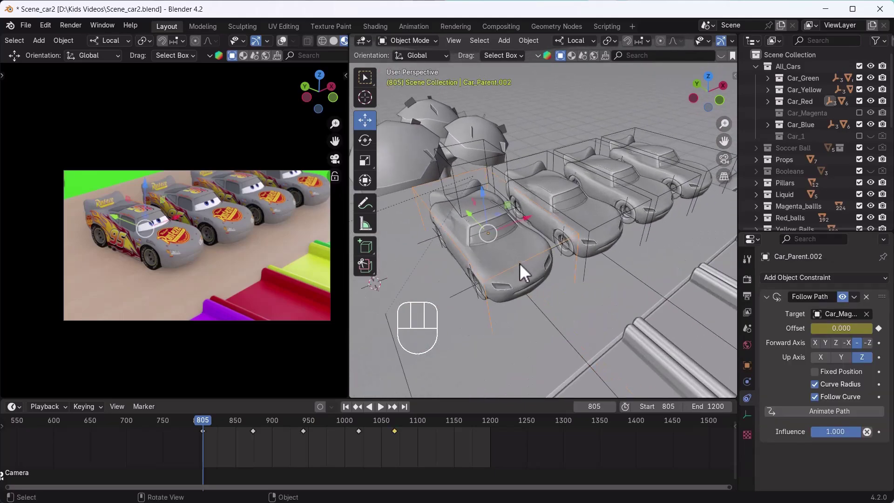
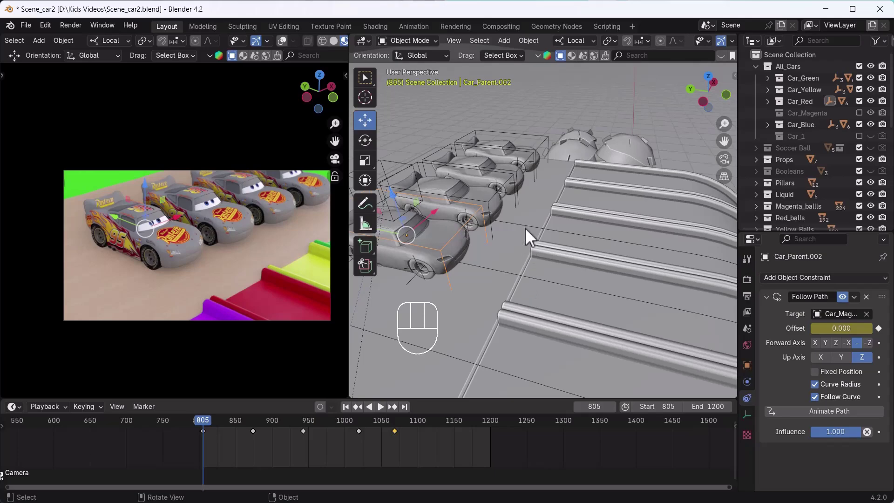
{"action": "left_click", "coordinate": [532, 232]}
{"action": "left_click", "coordinate": [501, 205]}
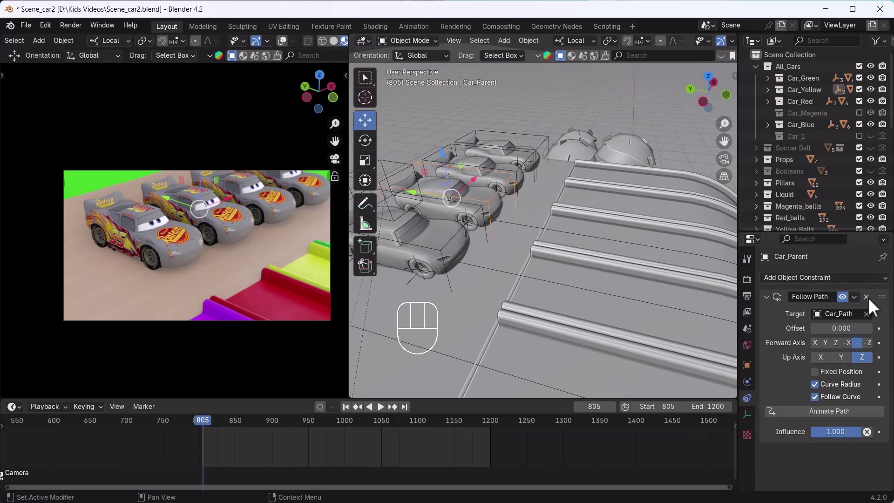
Step: Add a Follow Path object constraint to Car_Parent and pick Car_Path as its target
{"action": "left_click", "coordinate": [872, 303]}
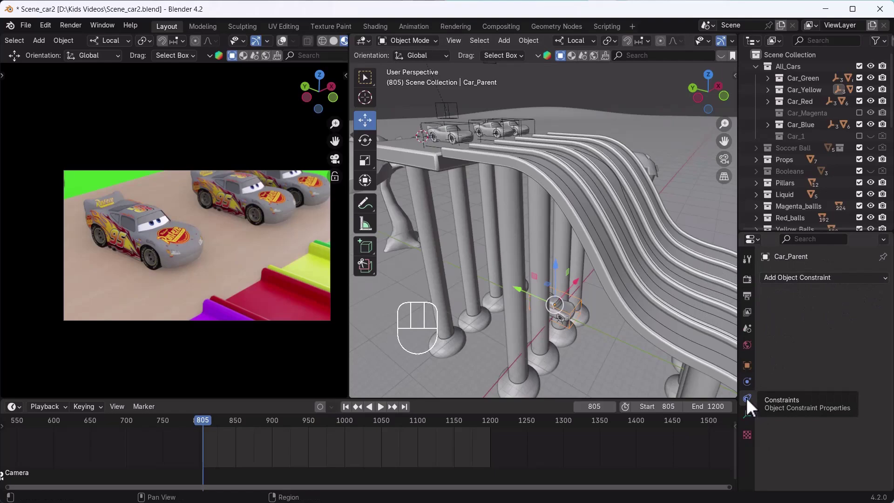
{"action": "left_click_drag", "start_coordinate": [813, 284], "coordinate": [859, 365]}
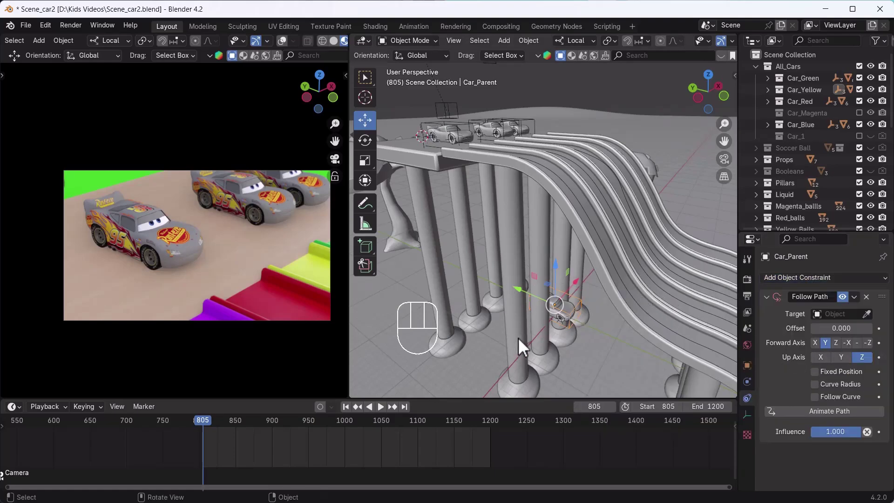
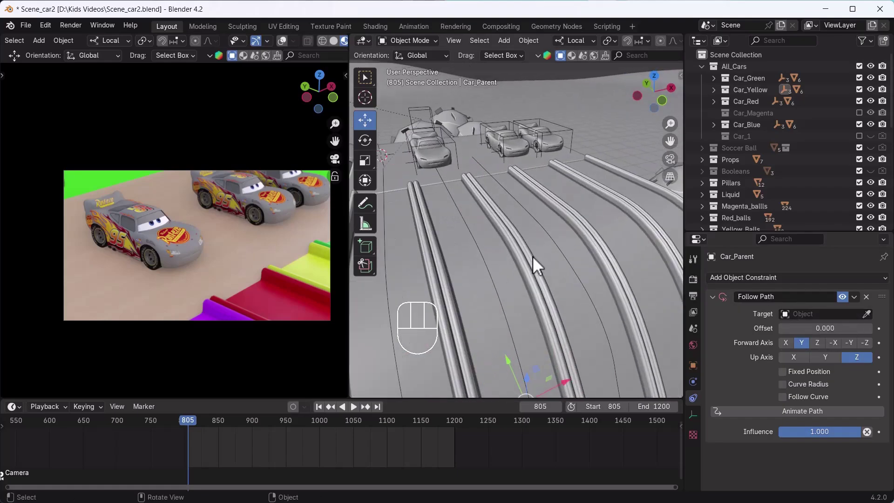
{"action": "left_click", "coordinate": [542, 227]}
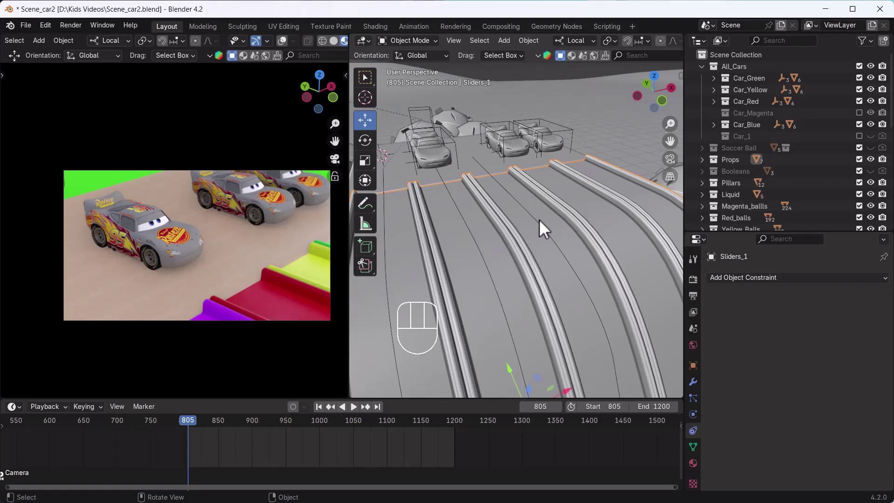
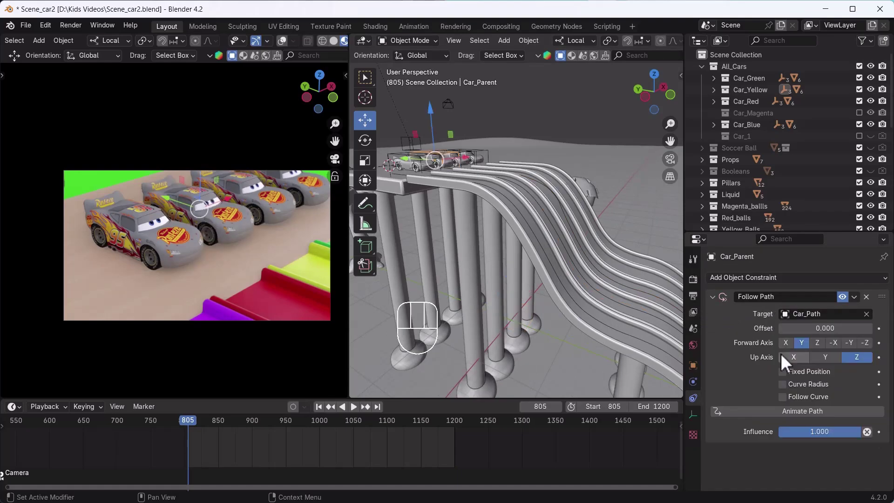
{"action": "left_click_drag", "start_coordinate": [467, 253], "coordinate": [541, 293]}
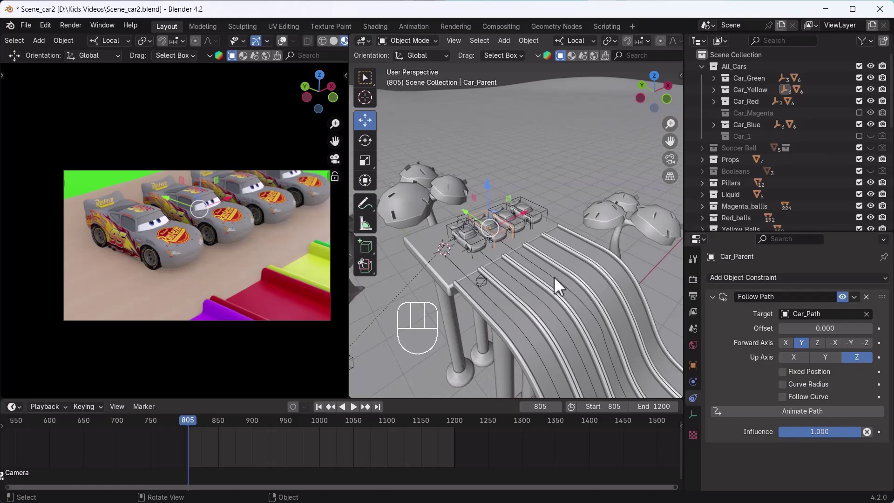
{"action": "middle_click", "coordinate": [519, 286]}
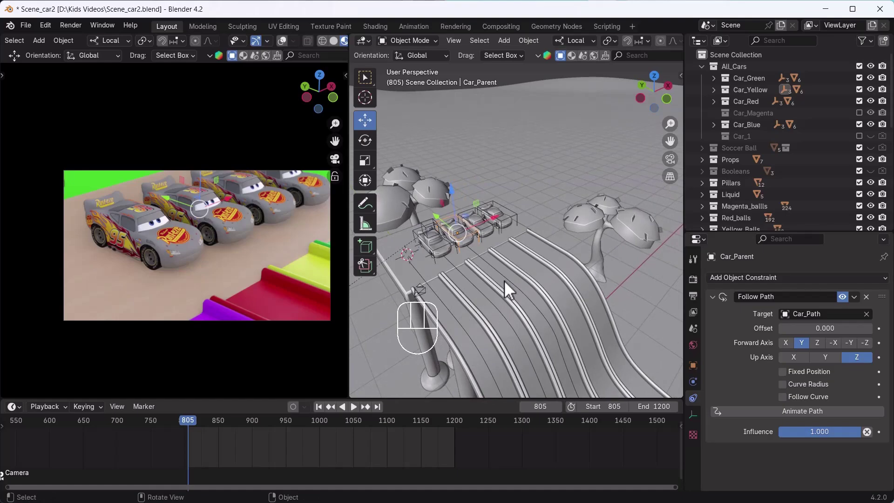
{"action": "left_click_drag", "start_coordinate": [513, 266], "coordinate": [482, 290]}
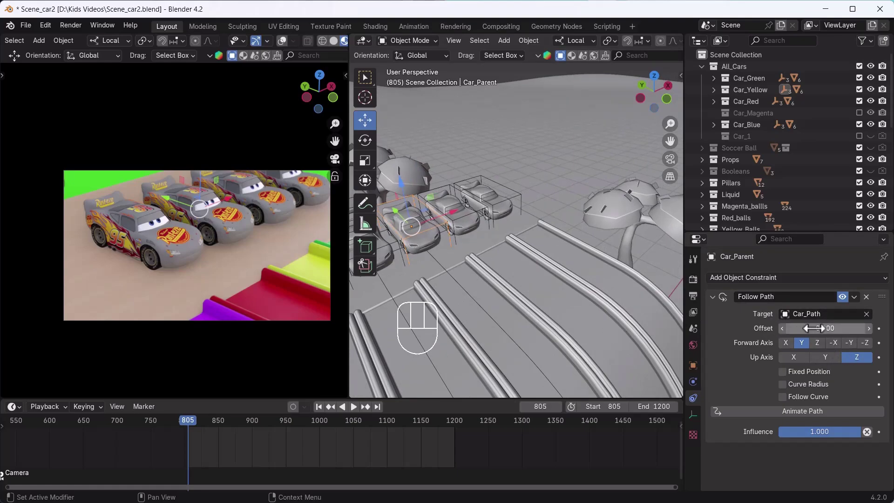
{"action": "left_click", "coordinate": [583, 349]}
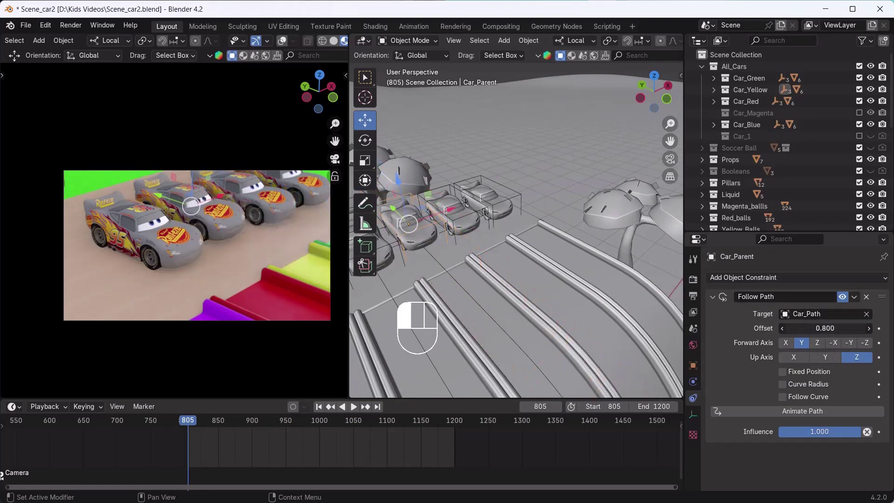
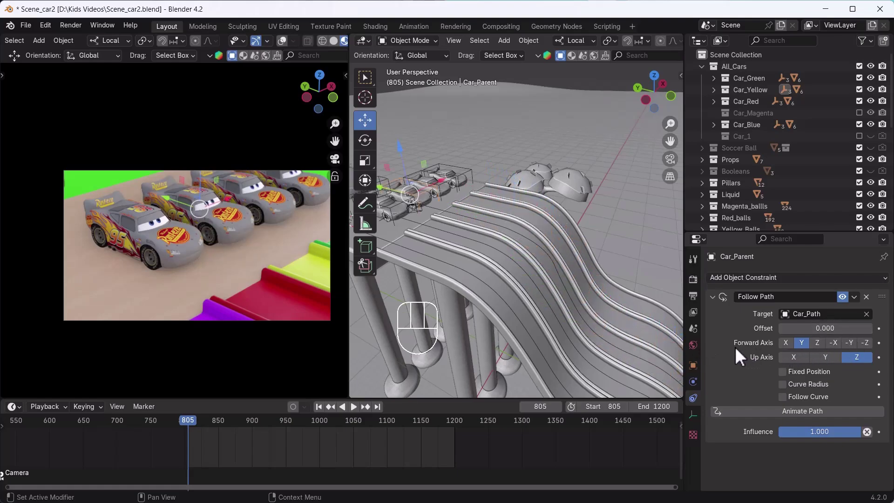
{"action": "left_click", "coordinate": [797, 352]}
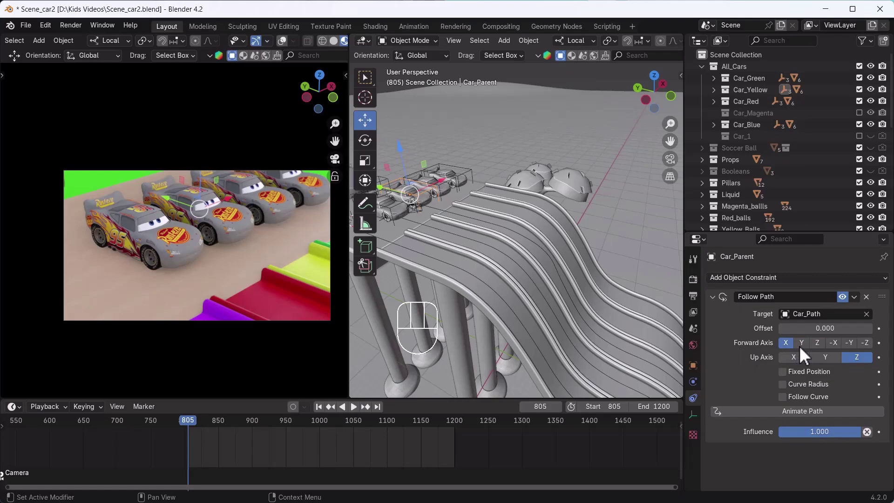
{"action": "left_click", "coordinate": [810, 352]}
{"action": "left_click", "coordinate": [821, 349]}
{"action": "left_click", "coordinate": [806, 349]}
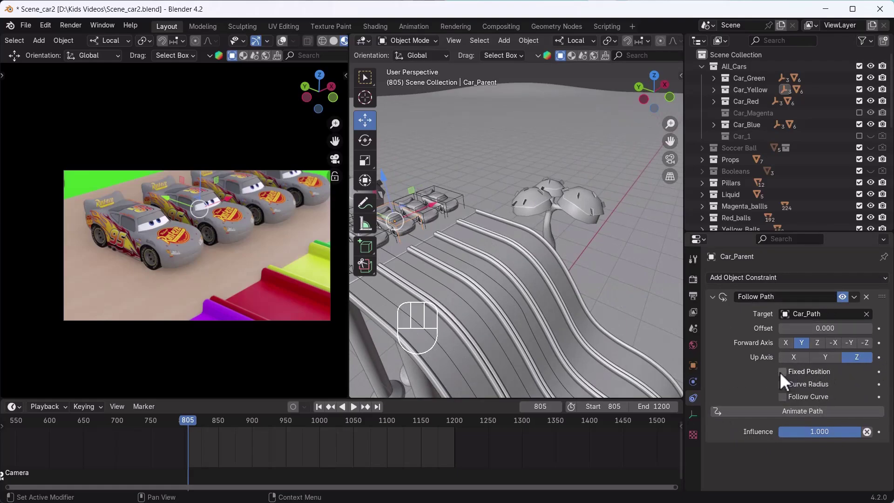
Step: Enable Fixed Position, Curve Radius and Follow Curve on Car_Parent's Follow Path constraint
{"action": "left_click", "coordinate": [457, 318]}
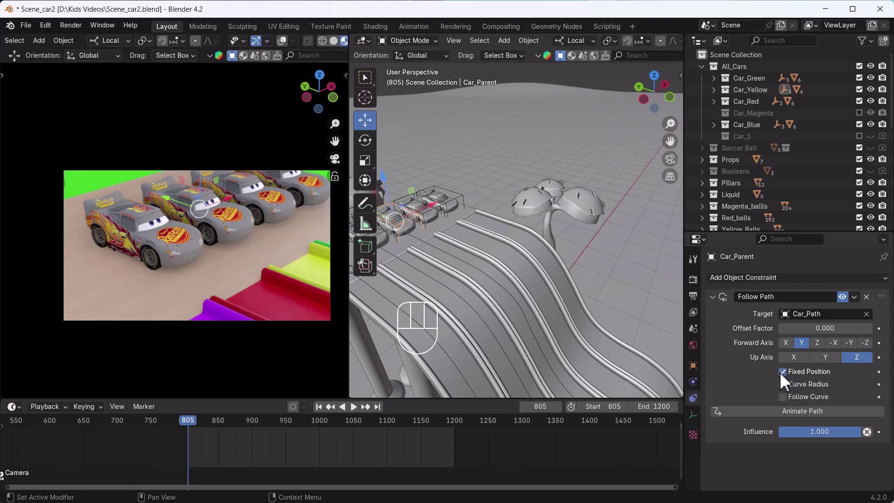
{"action": "left_click", "coordinate": [457, 318]}
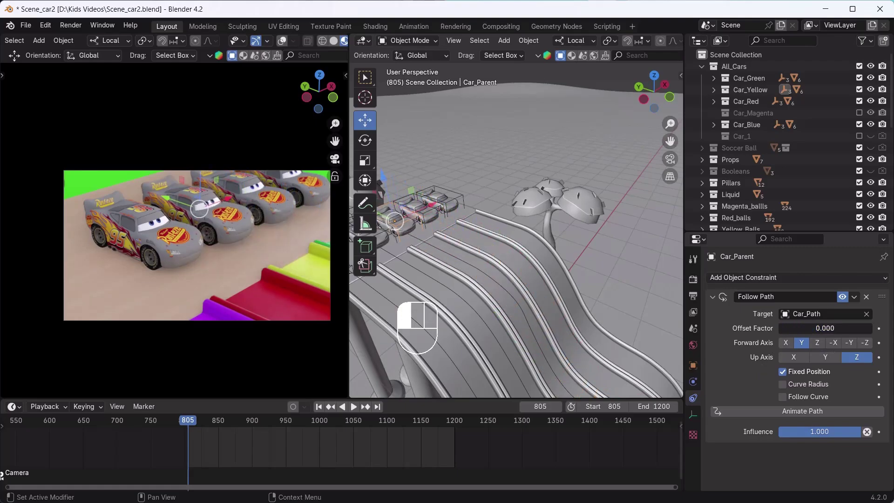
{"action": "middle_click", "coordinate": [535, 318]}
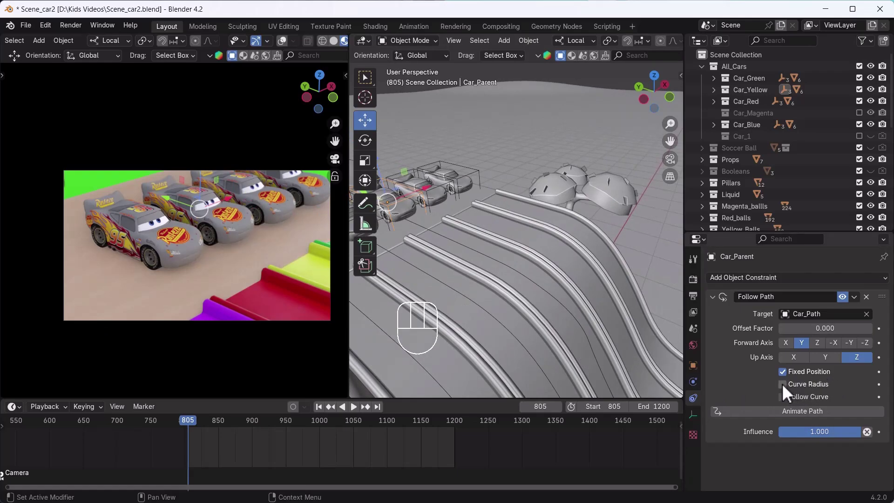
{"action": "left_click", "coordinate": [789, 390]}
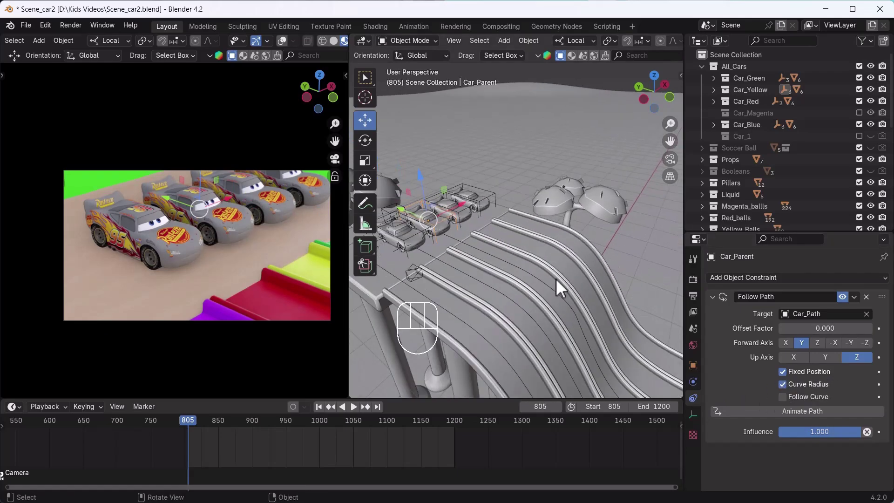
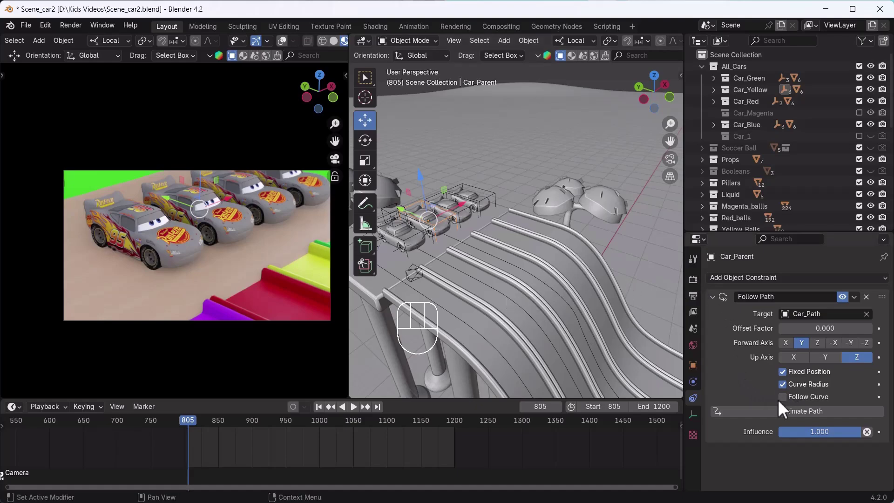
{"action": "left_click", "coordinate": [479, 362]}
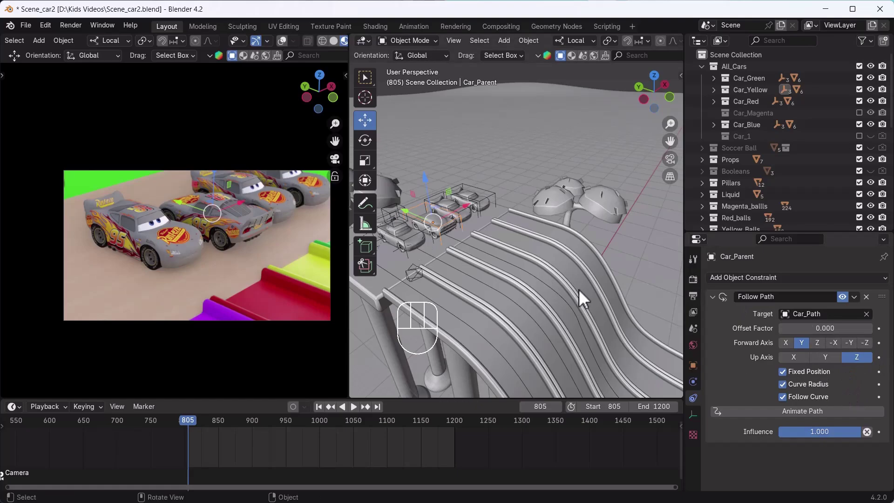
Step: Set the constraint's forward axis to -Y and nudge the path offset, leaving it at 0.000
{"action": "middle_click", "coordinate": [431, 235]}
{"action": "left_click_drag", "start_coordinate": [431, 236], "coordinate": [472, 250]}
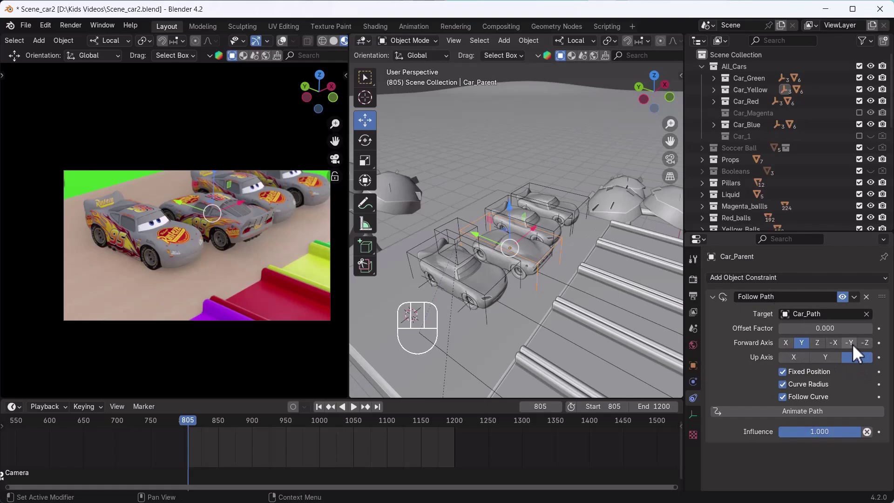
{"action": "left_click", "coordinate": [857, 351]}
{"action": "left_click_drag", "start_coordinate": [540, 300], "coordinate": [483, 266]}
{"action": "left_click_drag", "start_coordinate": [449, 257], "coordinate": [467, 254]}
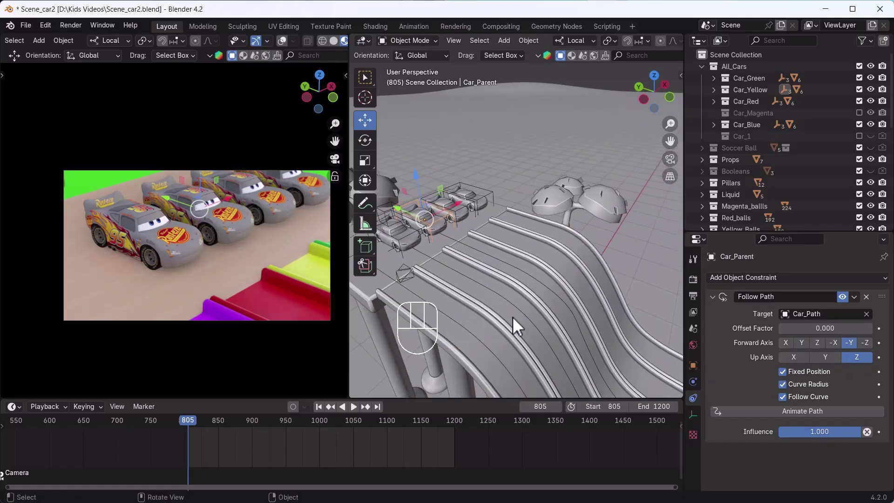
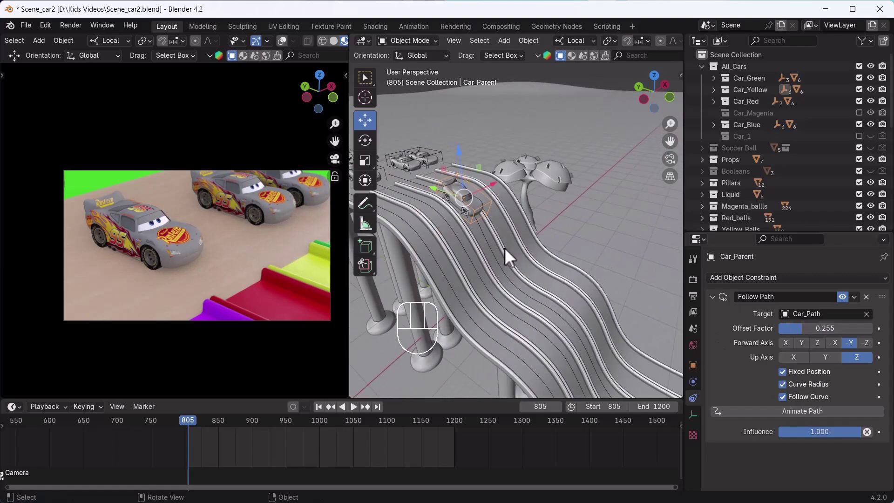
{"action": "left_click", "coordinate": [526, 384]}
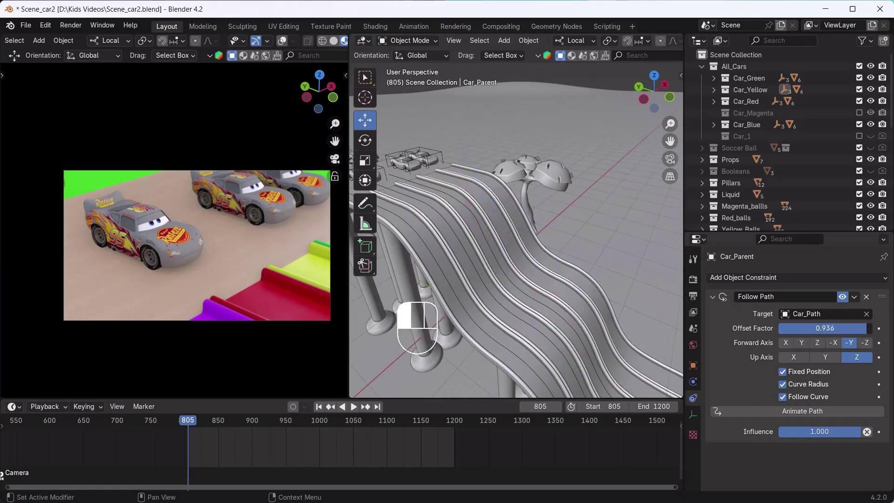
{"action": "left_click", "coordinate": [525, 383]}
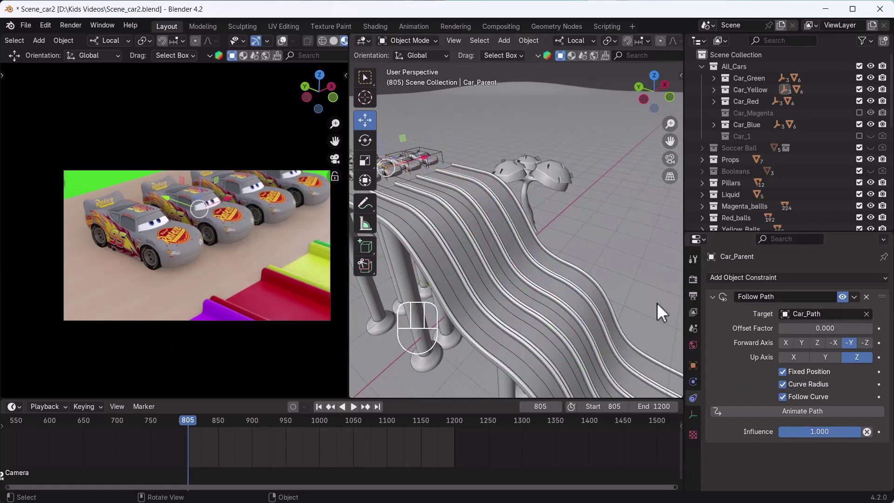
{"action": "left_click_drag", "start_coordinate": [532, 262], "coordinate": [554, 292]}
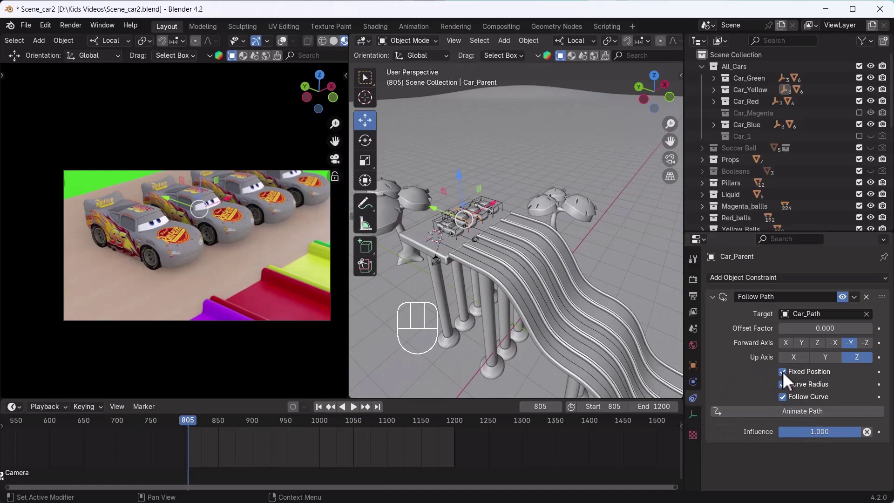
Step: Turn off Fixed Position on the constraint and play back to test the rig
{"action": "left_click", "coordinate": [786, 378]}
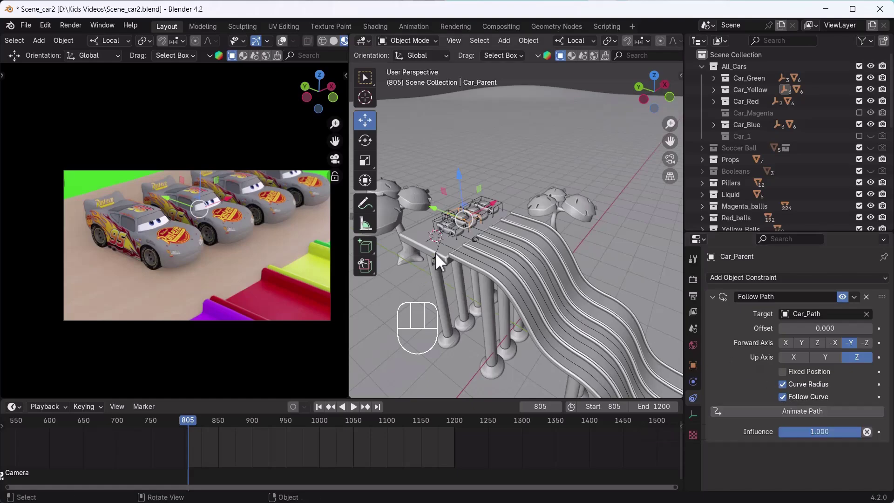
{"action": "key", "text": "space"}
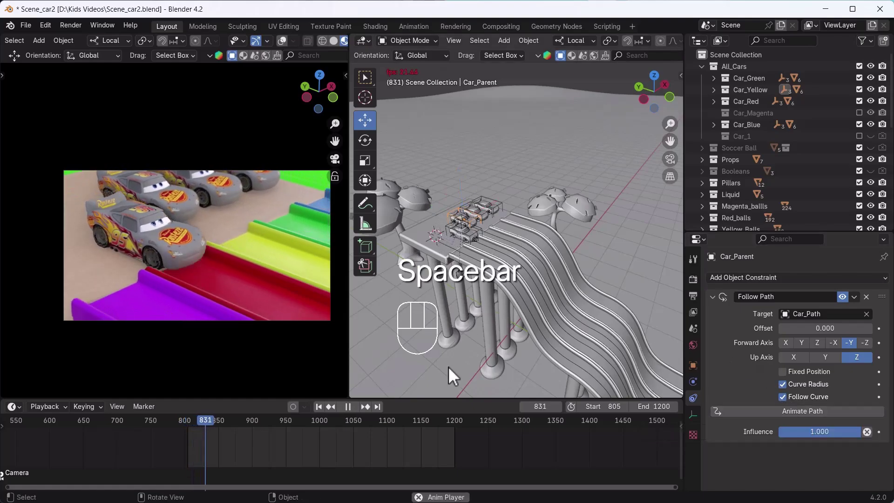
{"action": "key", "text": "space"}
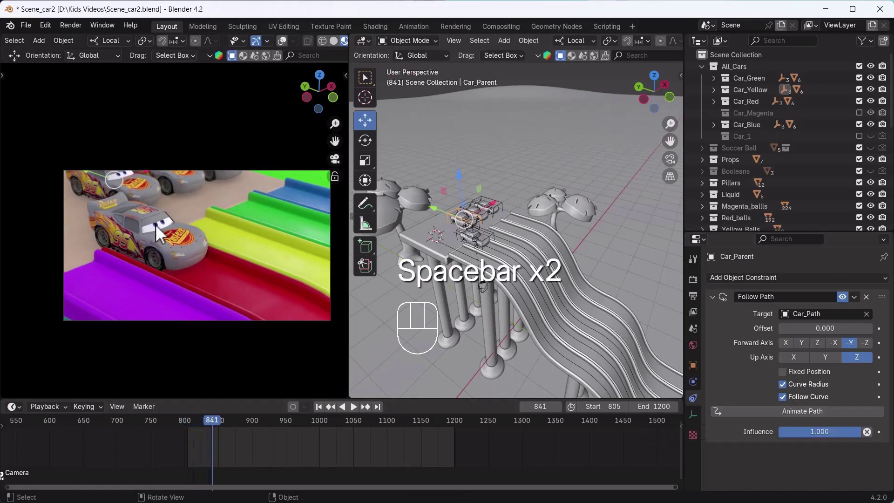
{"action": "left_click", "coordinate": [392, 342]}
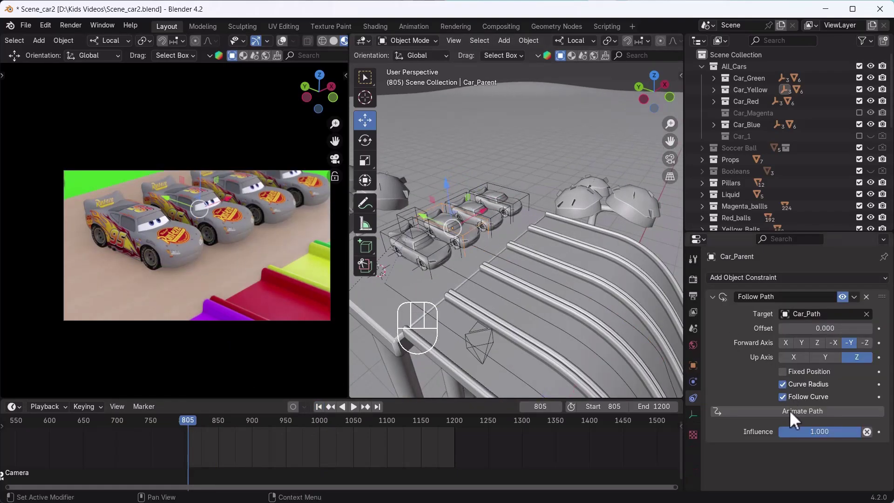
Step: Use Animate Path so the rig travels along Car_Path, and play the animation to check it
{"action": "left_click", "coordinate": [795, 418]}
{"action": "key", "text": "space"}
{"action": "key", "text": "space"}
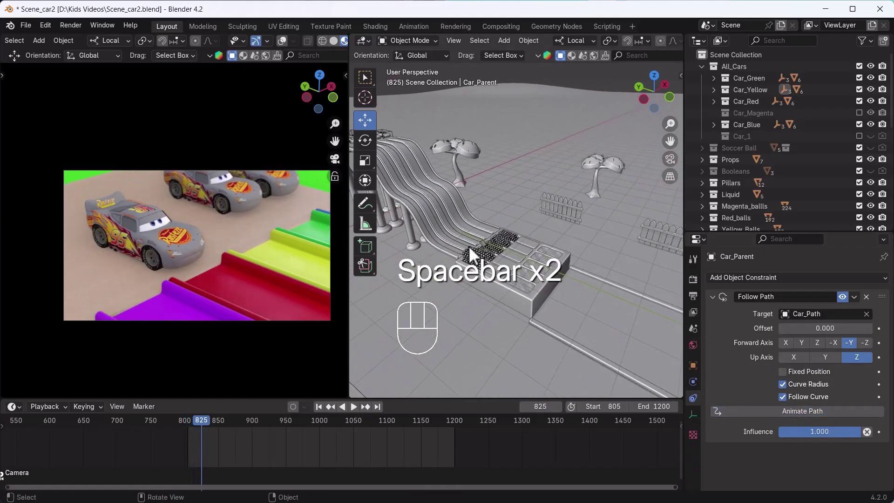
{"action": "middle_click", "coordinate": [480, 251]}
{"action": "key", "text": "space"}
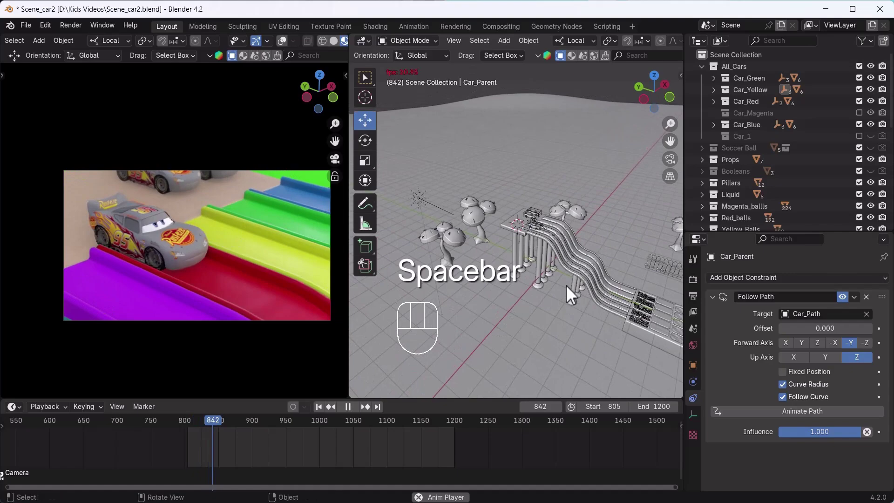
{"action": "key", "text": "space"}
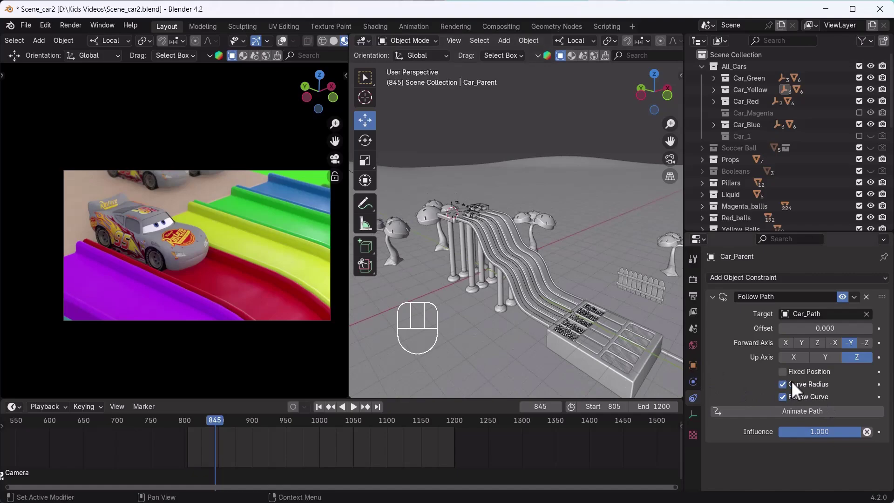
Step: Toggle Fixed Position on and back off, then replay the animation from a side view
{"action": "left_click", "coordinate": [787, 373]}
{"action": "left_click_drag", "start_coordinate": [490, 232], "coordinate": [455, 222]}
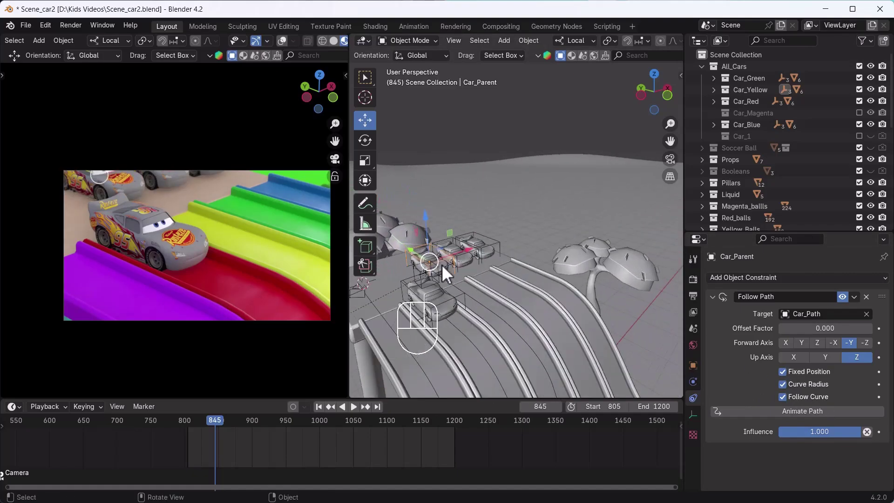
{"action": "left_click", "coordinate": [448, 266]}
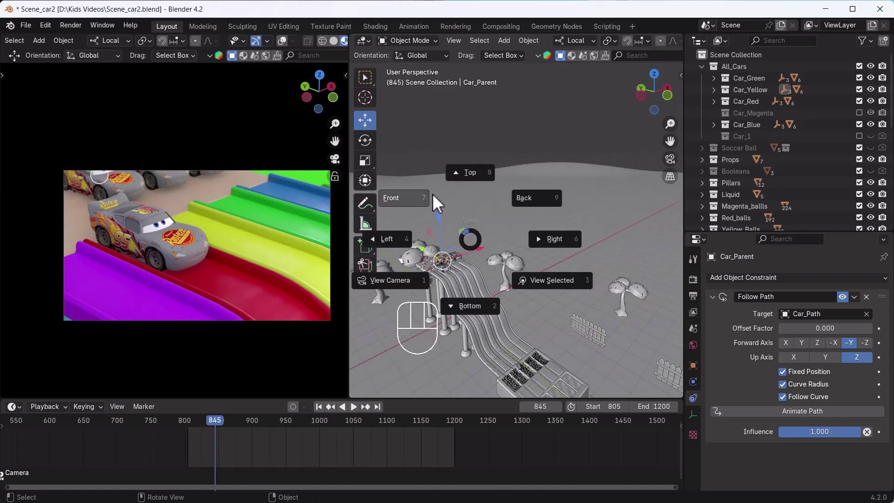
{"action": "middle_click", "coordinate": [508, 247]}
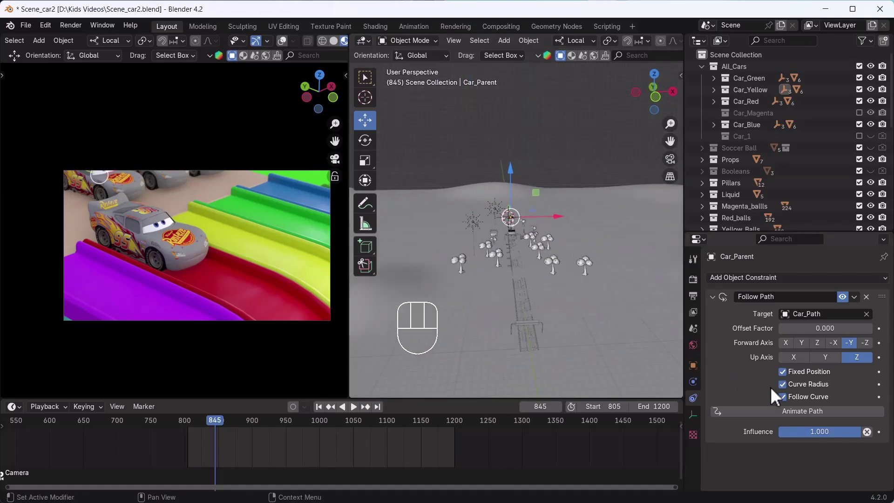
{"action": "left_click", "coordinate": [786, 377]}
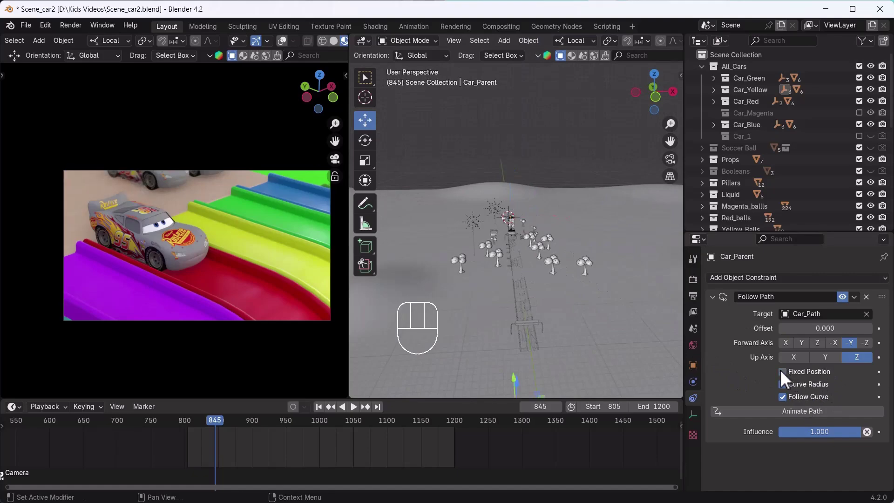
{"action": "left_click_drag", "start_coordinate": [525, 361], "coordinate": [516, 321]}
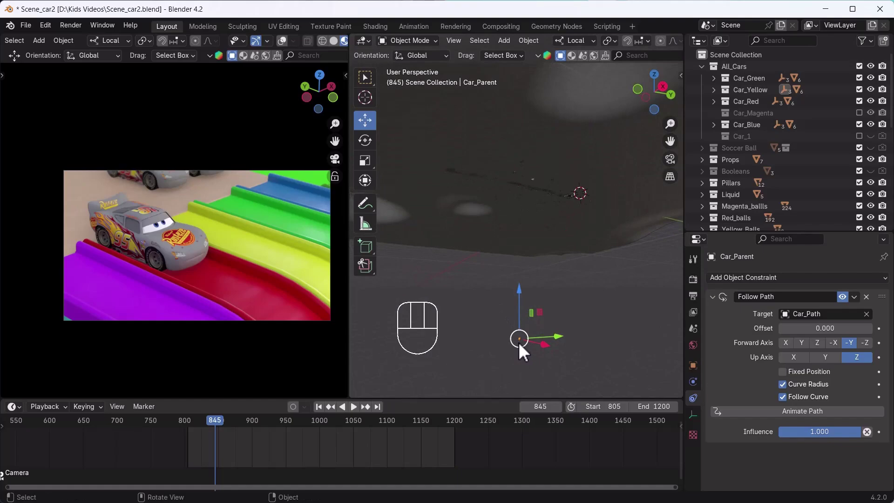
{"action": "key", "text": "space"}
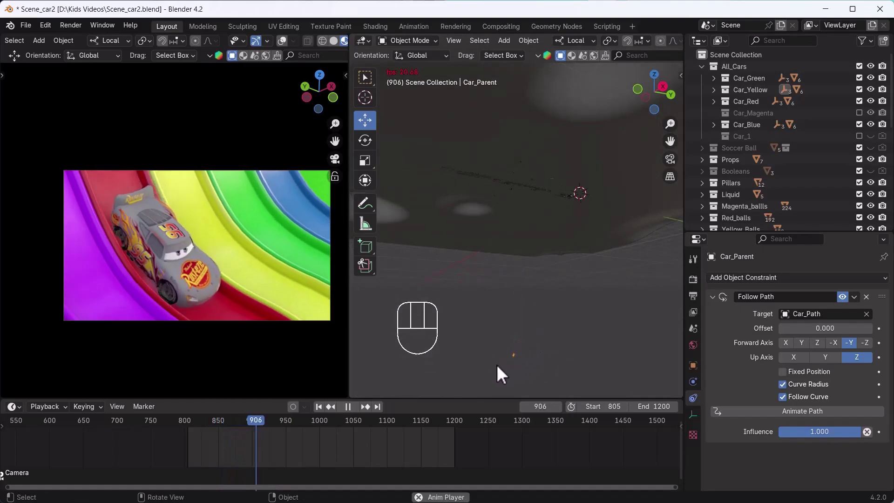
{"action": "key", "text": "space"}
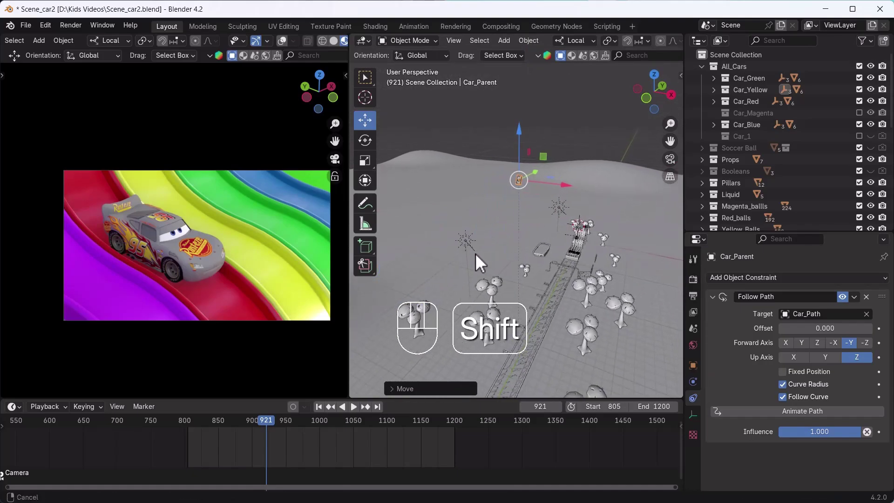
Step: Orbit the viewport to follow the rig moving along the path
{"action": "left_click_drag", "start_coordinate": [503, 271], "coordinate": [444, 236]}
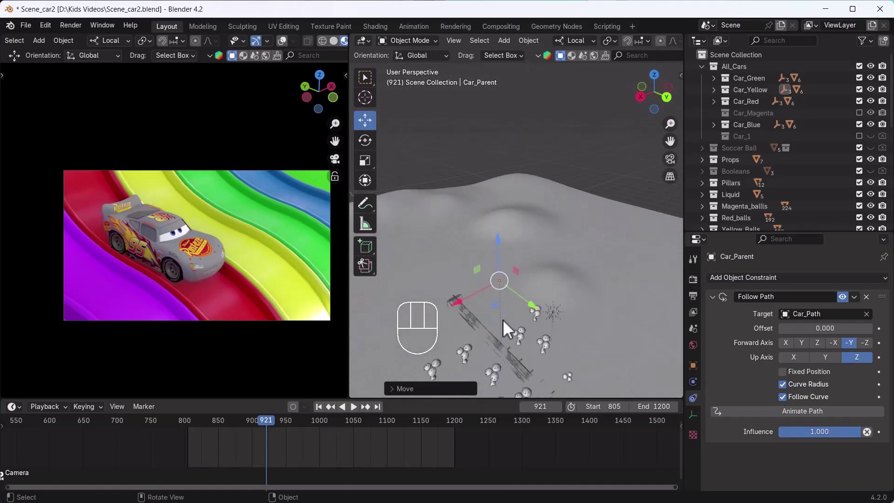
{"action": "left_click_drag", "start_coordinate": [537, 239], "coordinate": [537, 214]}
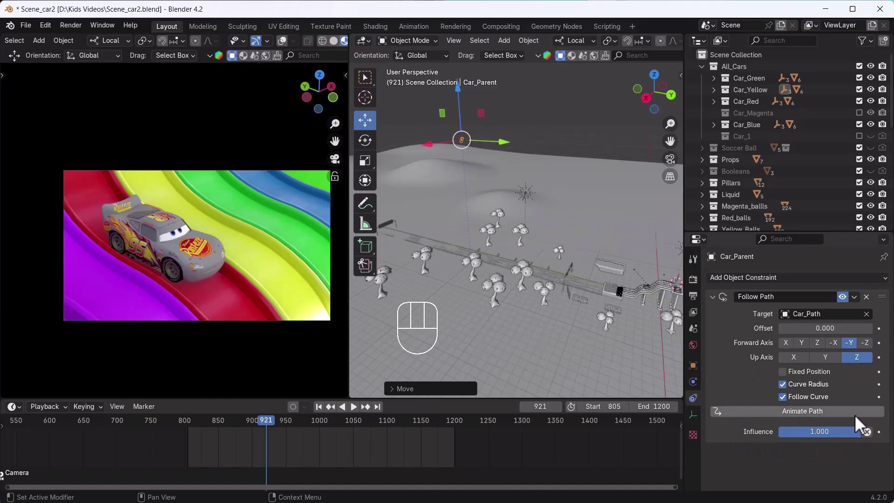
{"action": "middle_click", "coordinate": [548, 256]}
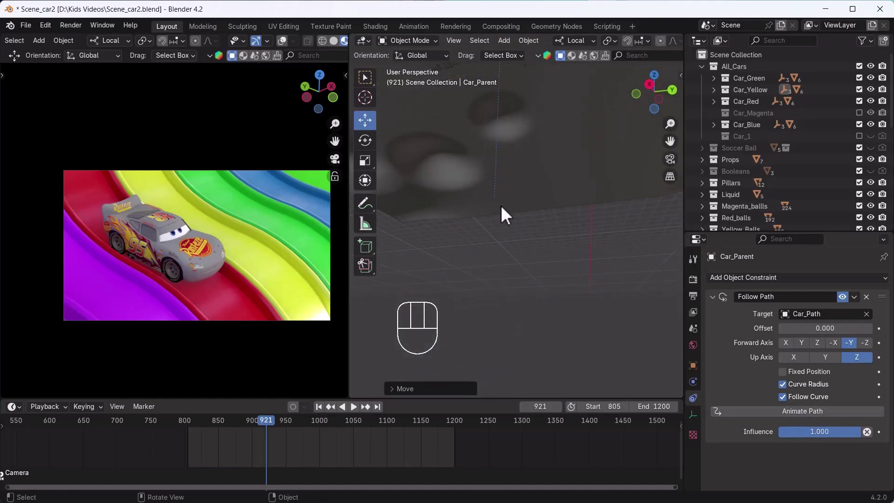
{"action": "left_click_drag", "start_coordinate": [527, 210], "coordinate": [527, 276]}
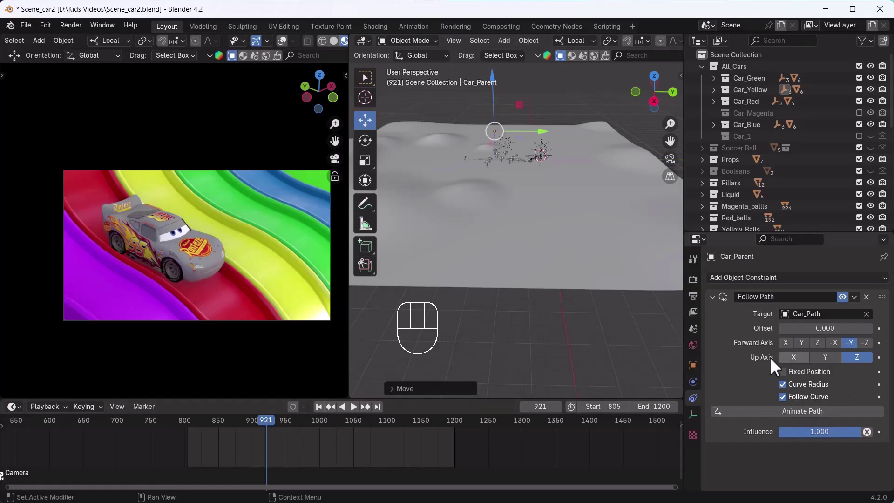
Step: Re-enable Fixed Position on the Follow Path constraint and look back over the ramps
{"action": "left_click", "coordinate": [314, 271]}
{"action": "middle_click", "coordinate": [313, 270]}
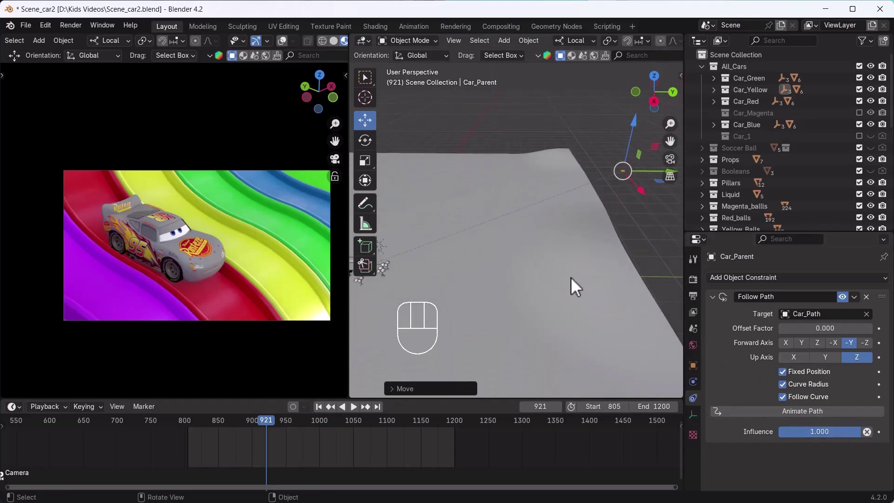
{"action": "left_click_drag", "start_coordinate": [475, 266], "coordinate": [561, 263]}
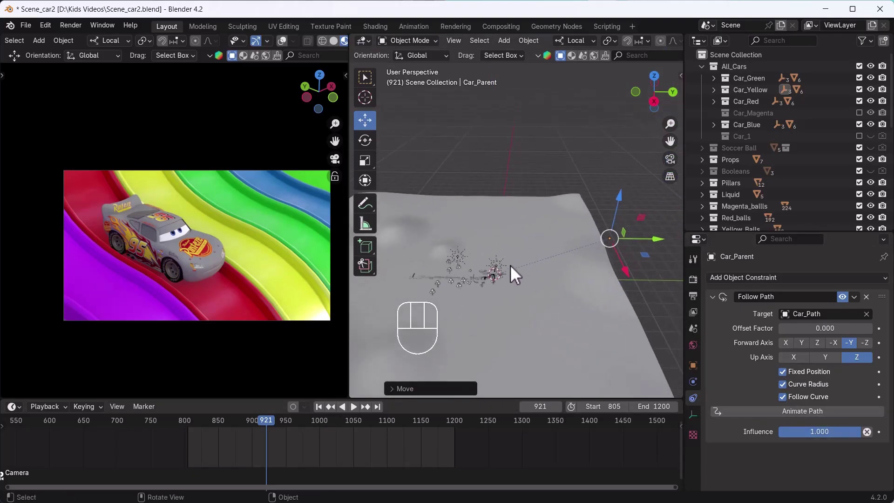
{"action": "key", "text": "KP_0"}
{"action": "middle_click", "coordinate": [528, 189]}
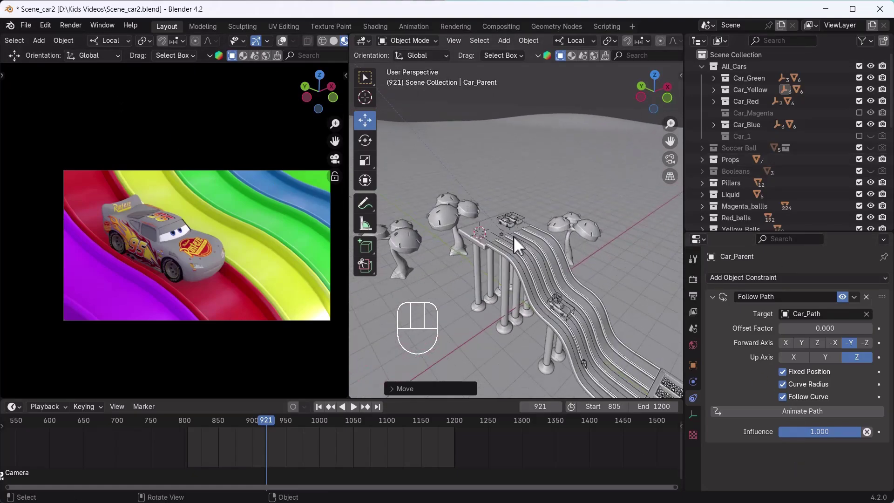
Step: Select Car_Parent.001 with the whole Car_Green hierarchy and copy the nine objects
{"action": "right_click", "coordinate": [519, 223]}
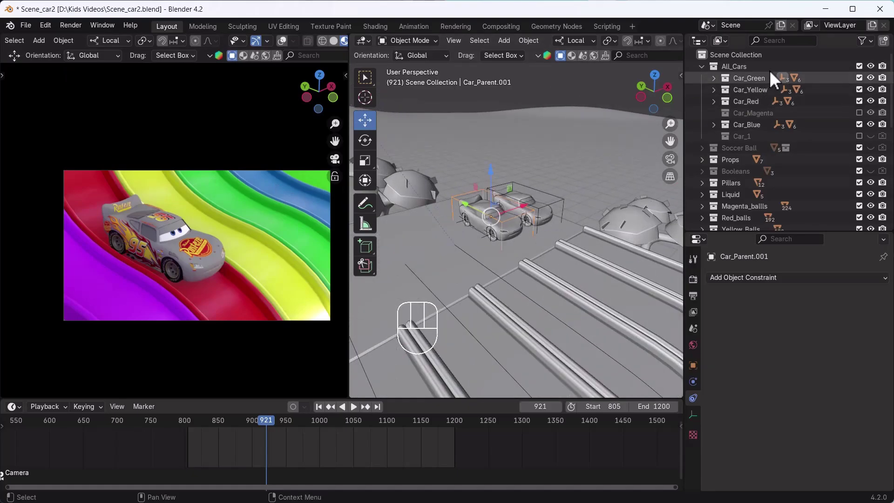
{"action": "right_click", "coordinate": [765, 86]}
{"action": "left_click_drag", "start_coordinate": [764, 86], "coordinate": [578, 218]}
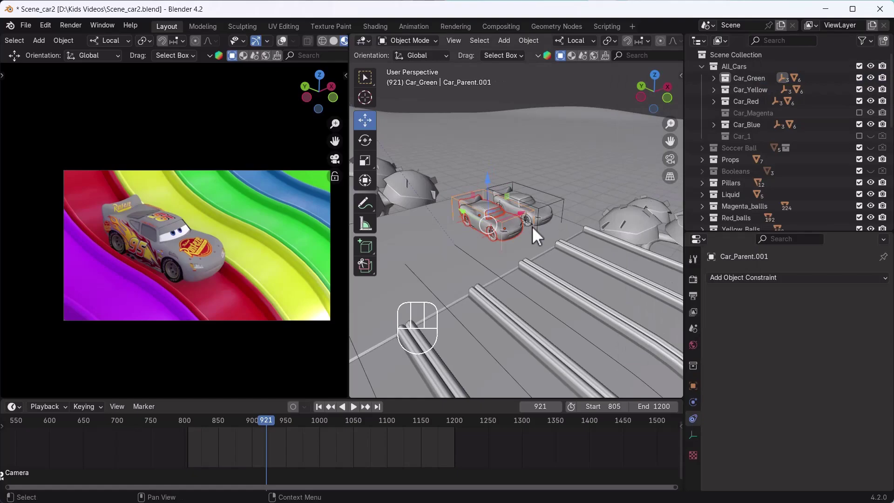
{"action": "key", "text": "ctrl+c"}
{"action": "key", "text": "ctrl+c"}
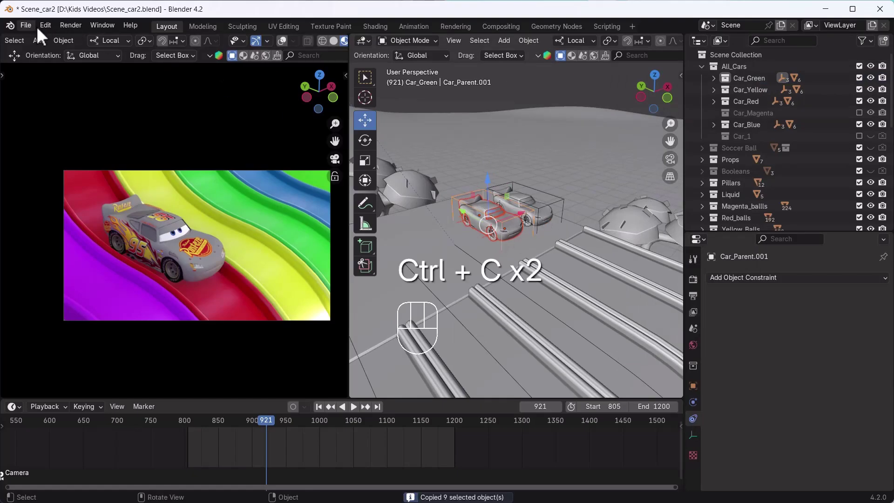
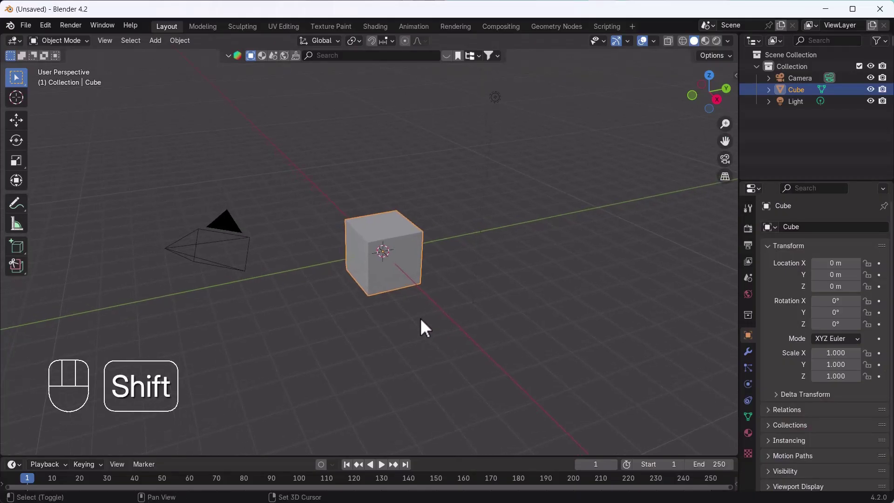
Step: Delete the default objects, paste the car rig, snap it to the origin cursor and view it from above
{"action": "key", "text": "Delete"}
{"action": "key", "text": "ctrl+v"}
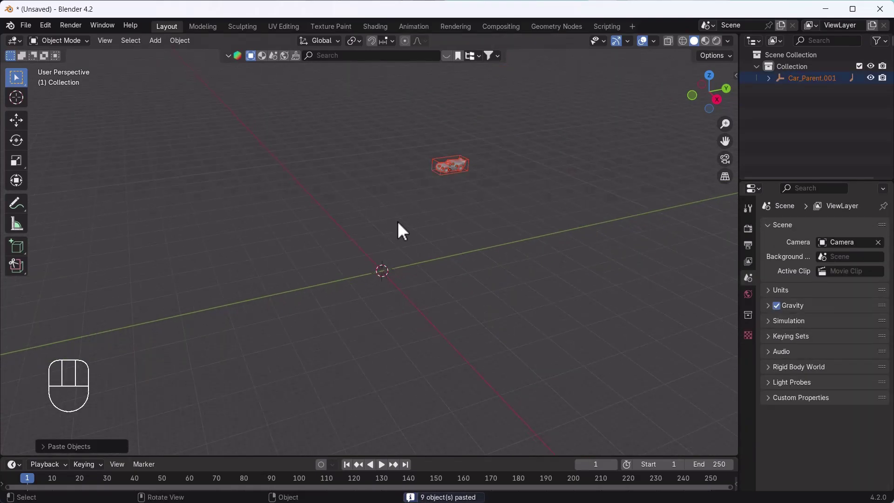
{"action": "left_click_drag", "start_coordinate": [465, 193], "coordinate": [489, 227]}
{"action": "key", "text": "shift+s"}
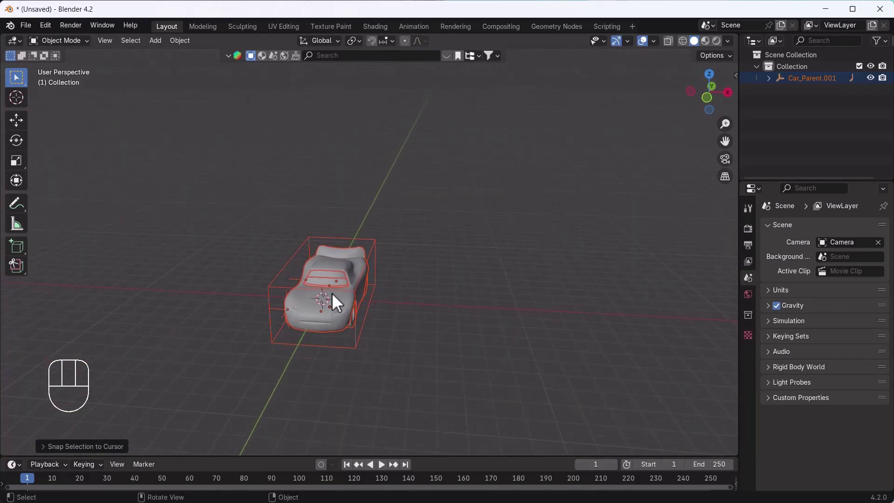
{"action": "key", "text": "`"}
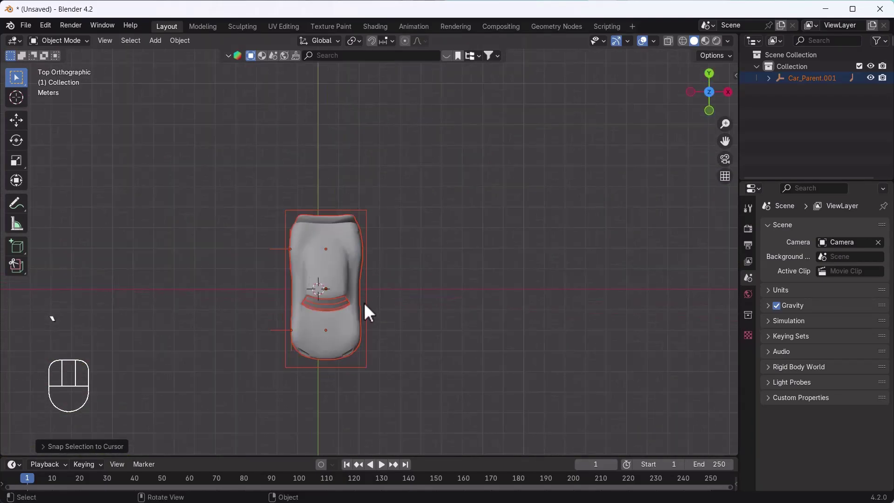
Step: Add a NURBS path at the origin, rotate it -90° about Z and scale it to about 3.46
{"action": "key", "text": "shift+a"}
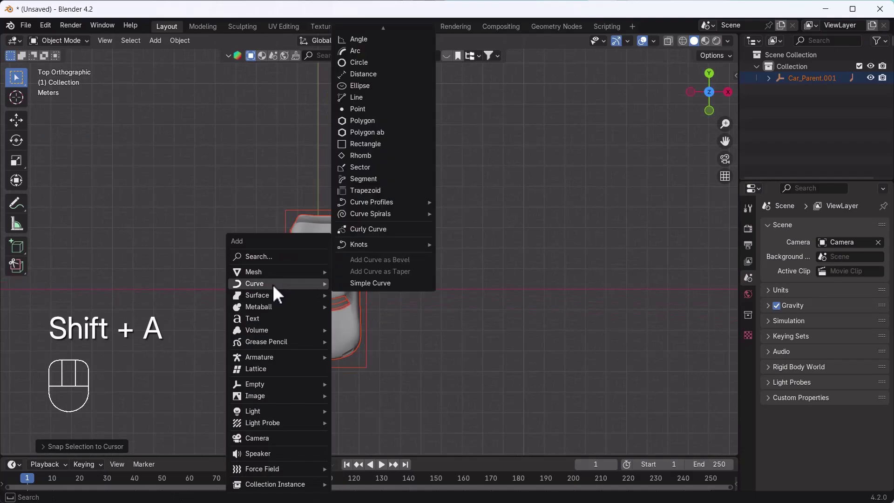
{"action": "key", "text": "shift+a"}
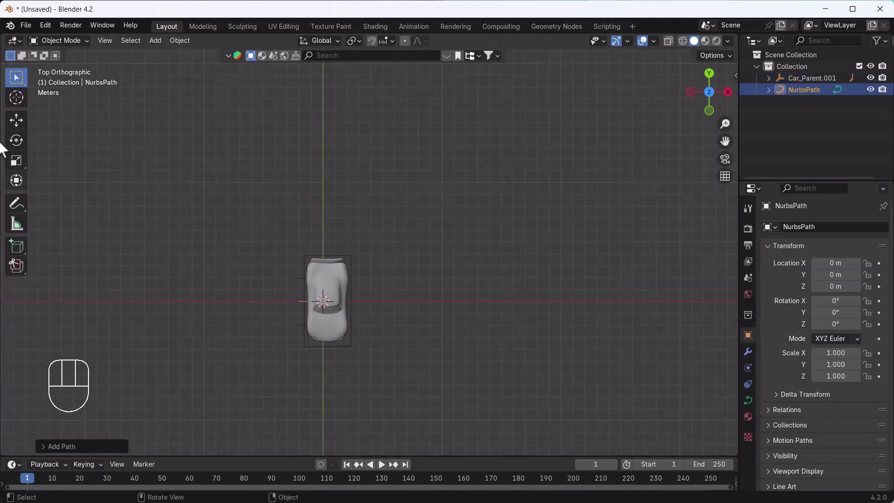
{"action": "left_click", "coordinate": [30, 159]}
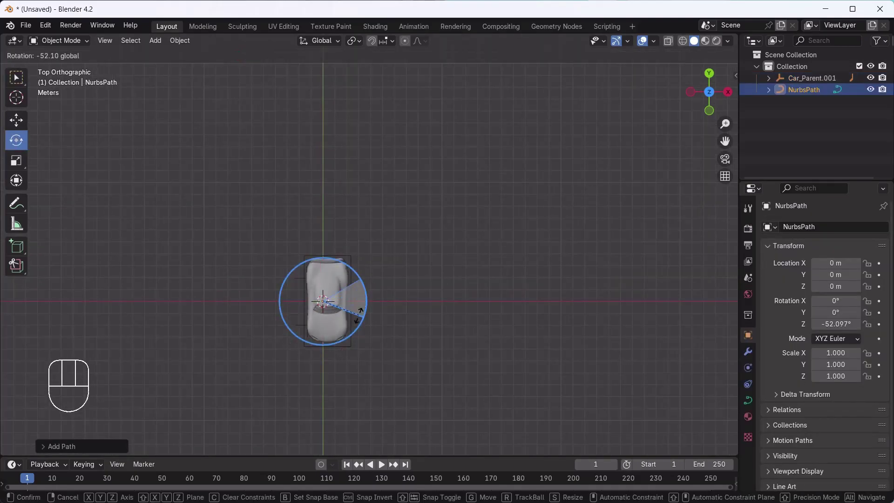
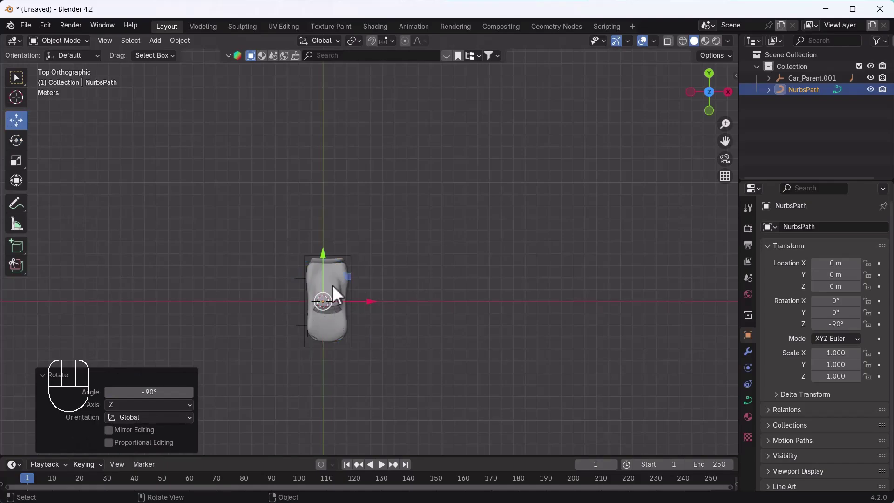
{"action": "key", "text": "s"}
{"action": "left_click", "coordinate": [382, 367]}
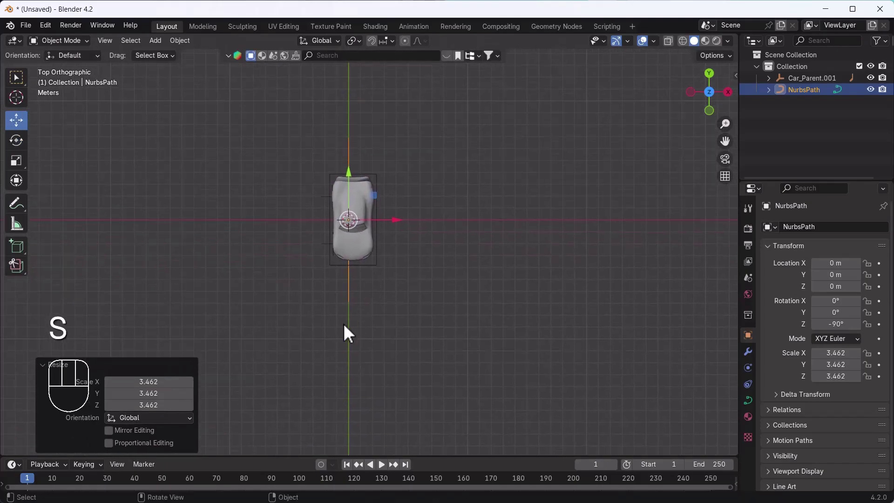
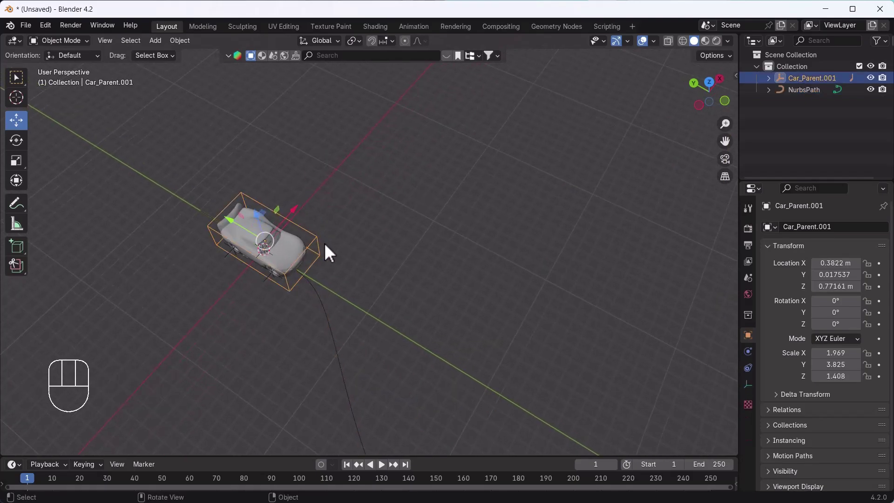
Step: Give Car_Parent.001 a Follow Path constraint targeting NurbsPath
{"action": "left_click", "coordinate": [751, 374]}
{"action": "left_click_drag", "start_coordinate": [840, 233], "coordinate": [859, 320]}
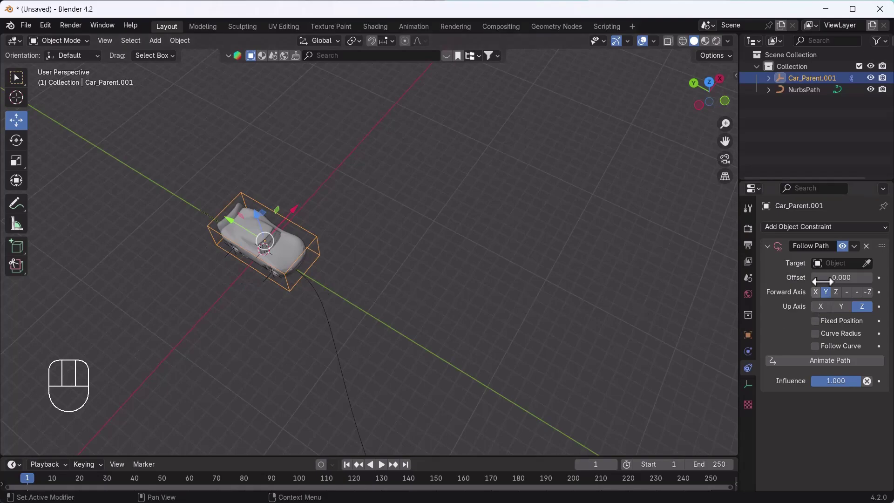
{"action": "left_click", "coordinate": [841, 270]}
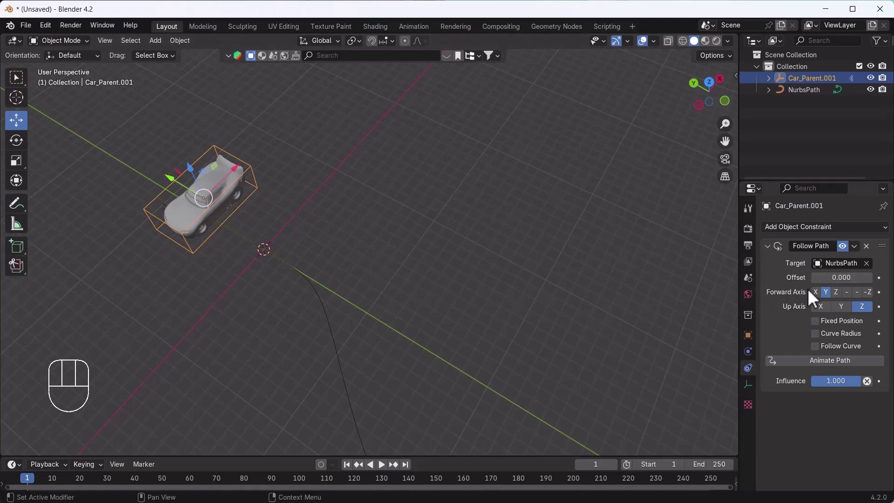
Step: Set the forward axis to -Z and enable Curve Radius on the constraint
{"action": "left_click", "coordinate": [825, 297]}
{"action": "left_click", "coordinate": [835, 298]}
{"action": "left_click", "coordinate": [843, 298]}
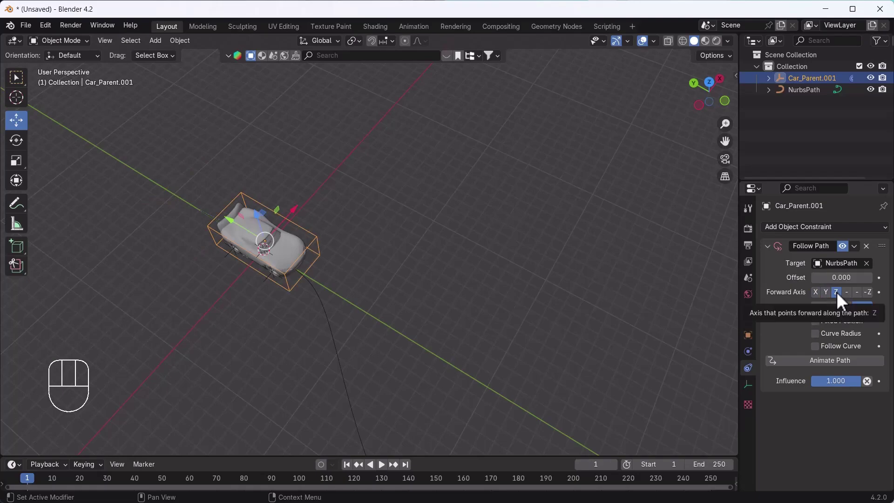
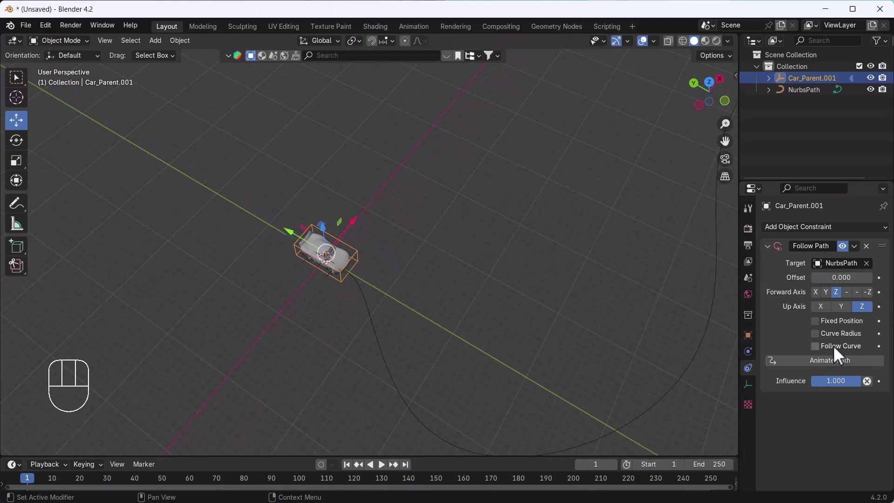
{"action": "left_click", "coordinate": [876, 298]}
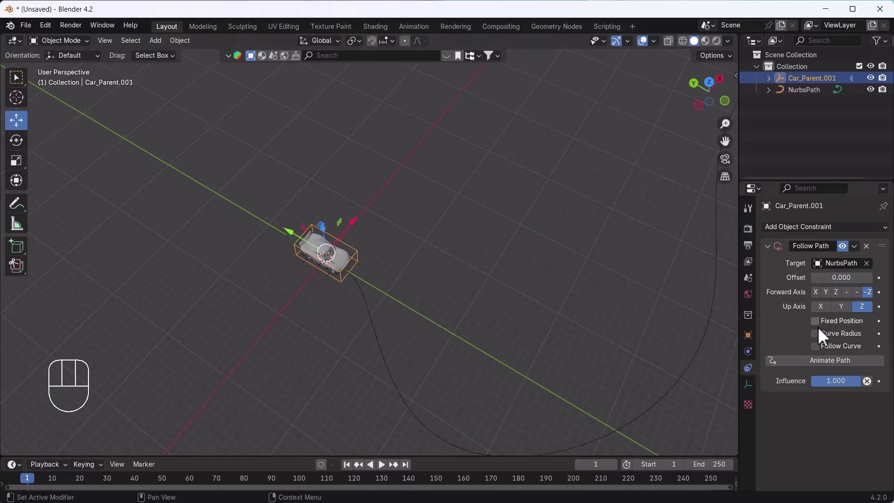
{"action": "left_click", "coordinate": [823, 339]}
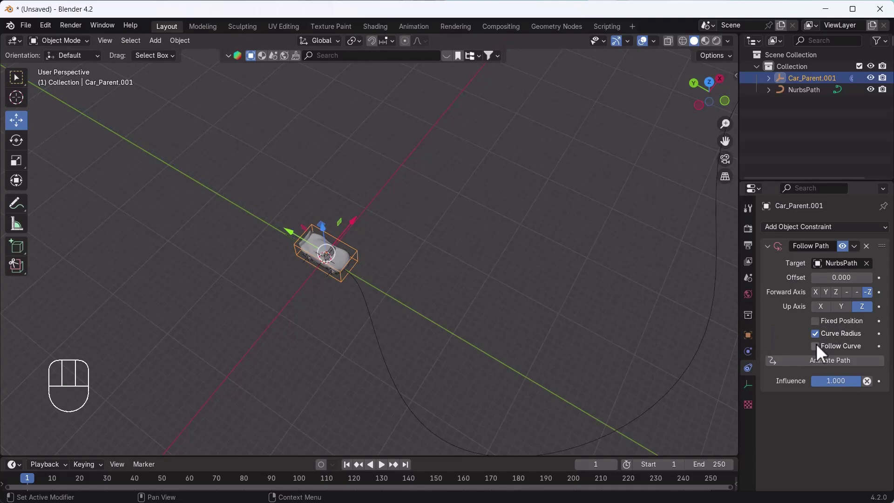
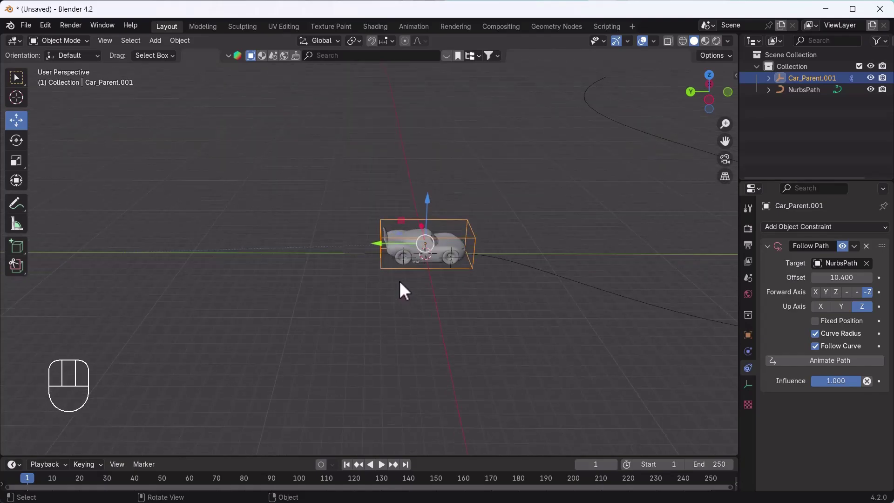
Step: Reposition the car relative to the path and view it from straight above
{"action": "left_click", "coordinate": [402, 252]}
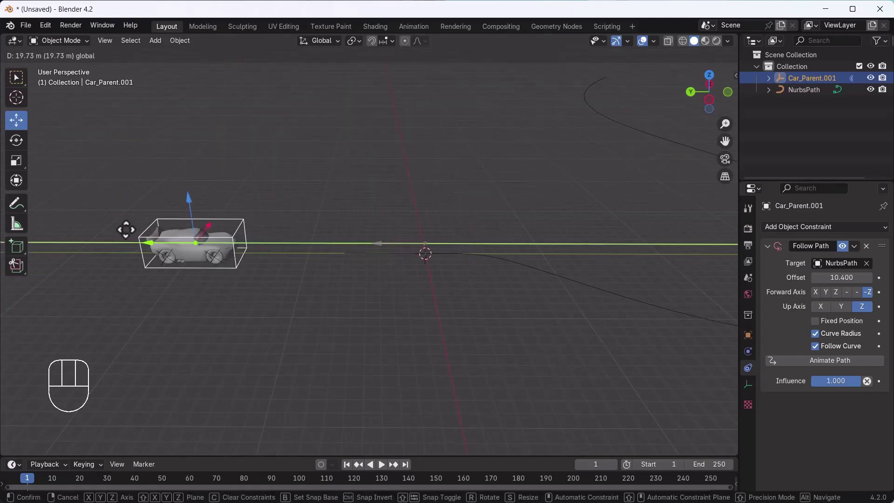
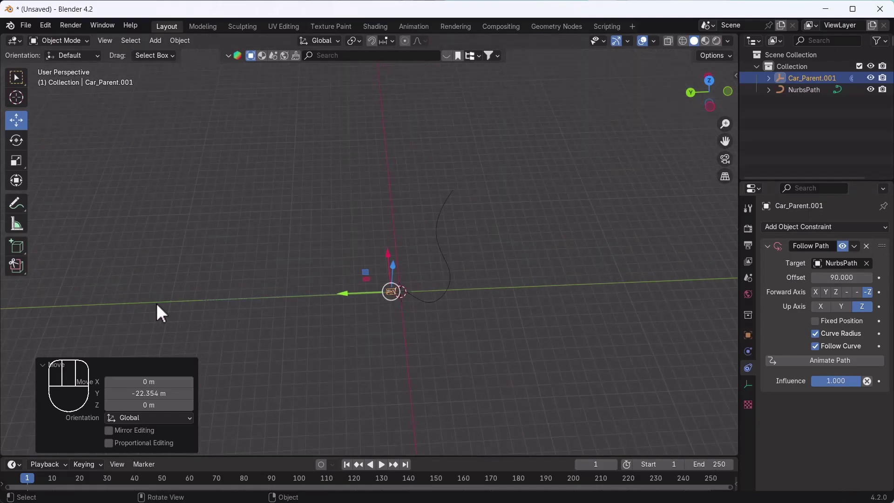
{"action": "left_click_drag", "start_coordinate": [585, 308], "coordinate": [470, 304]}
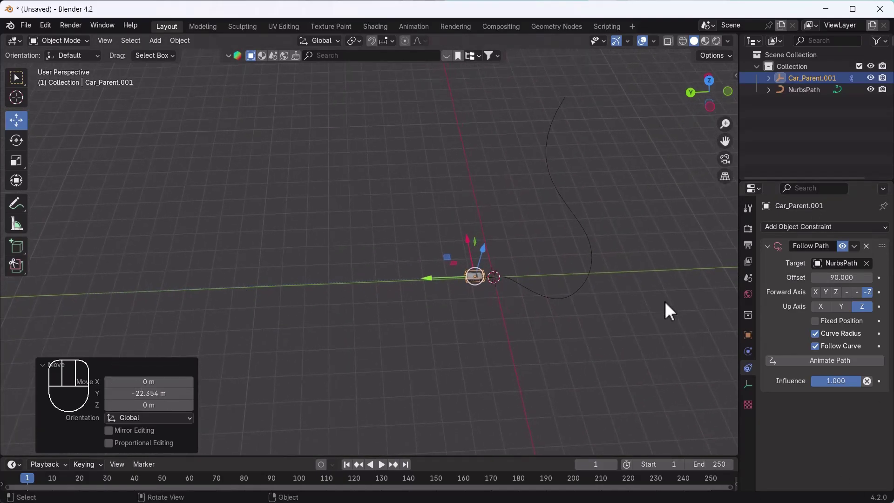
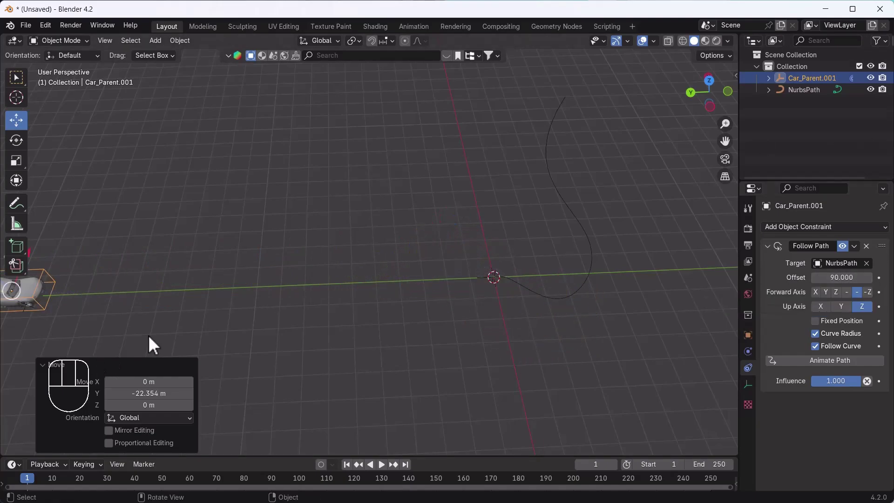
{"action": "middle_click", "coordinate": [182, 314]}
{"action": "left_click", "coordinate": [204, 269]}
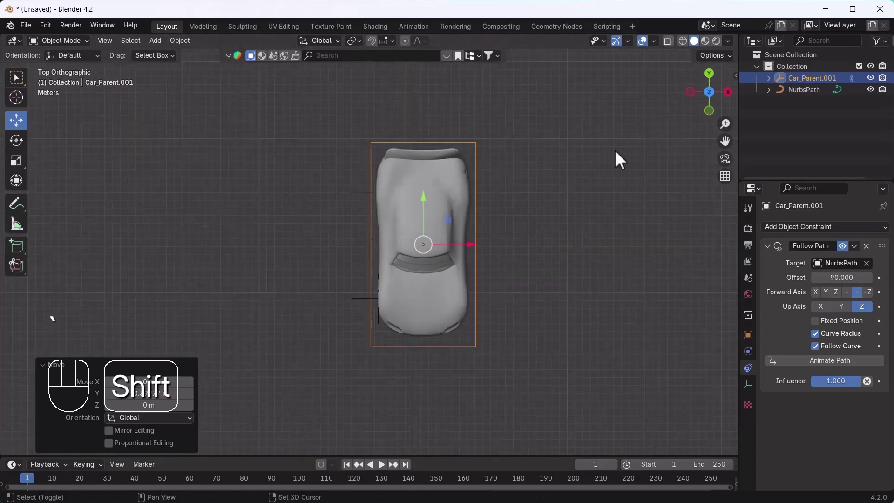
Step: Set the Forward Axis to -Y and move the car back toward the path with Offset at 0
{"action": "left_click", "coordinate": [673, 44]}
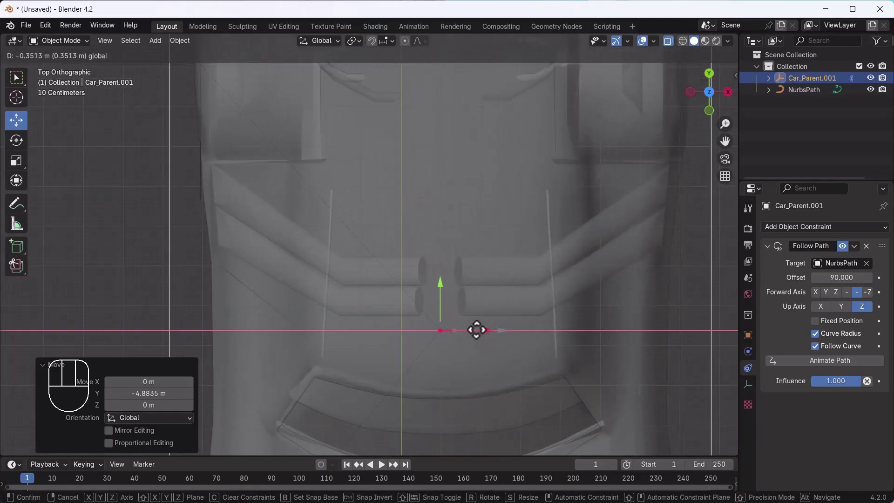
{"action": "left_click", "coordinate": [677, 49]}
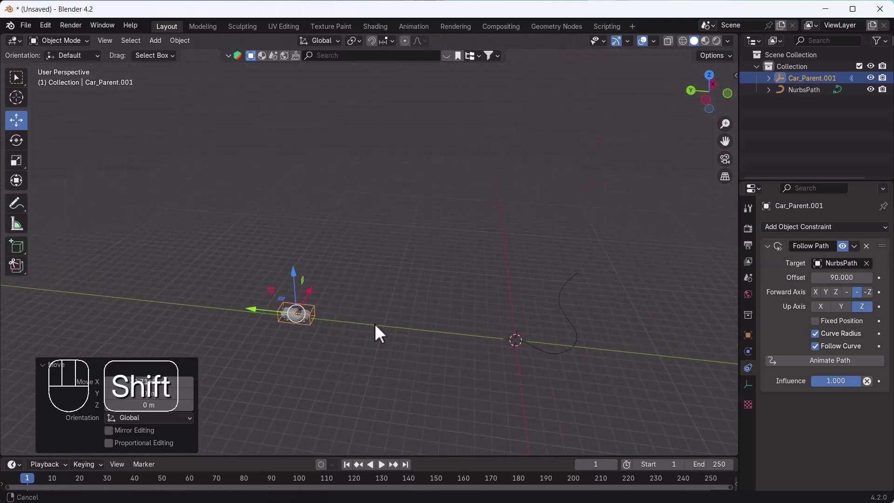
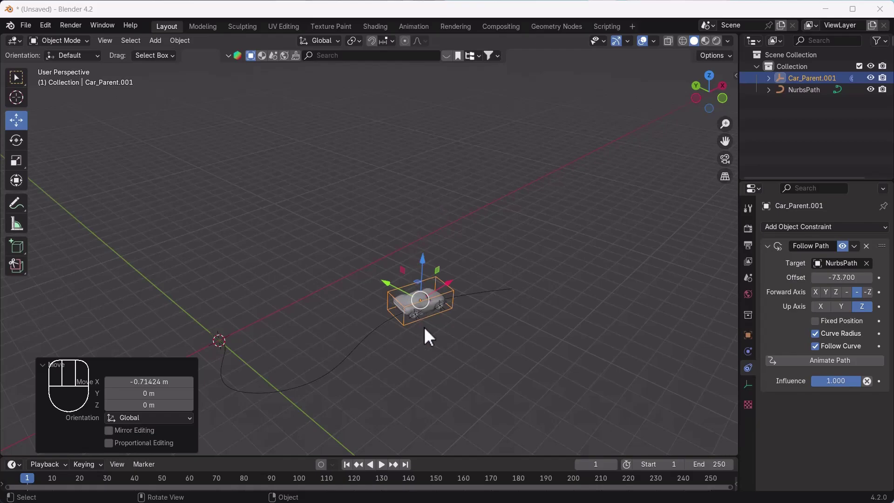
{"action": "left_click", "coordinate": [394, 290]}
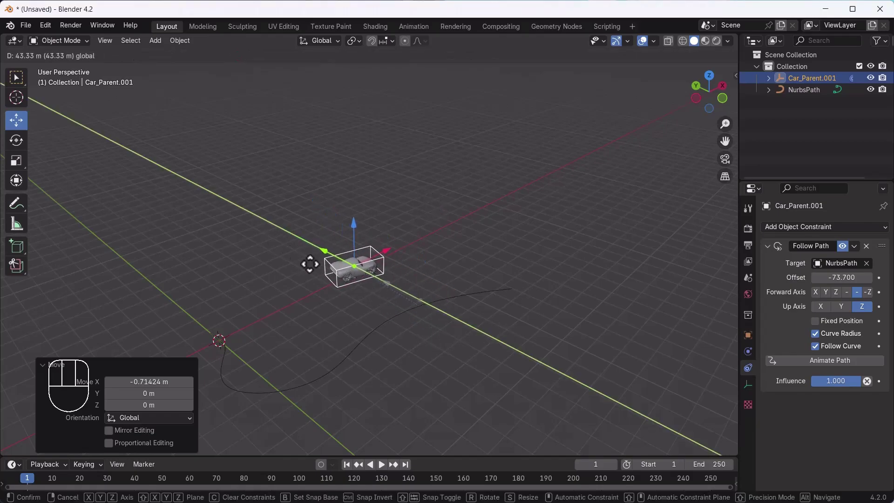
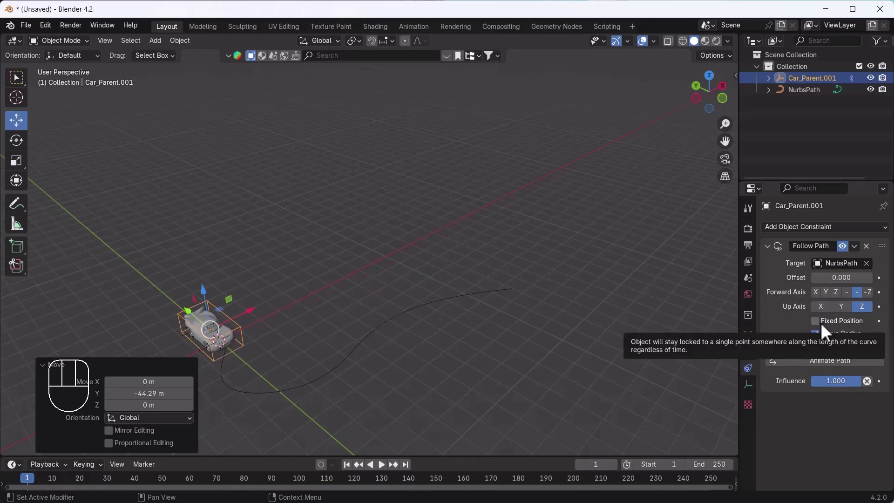
{"action": "left_click", "coordinate": [831, 367]}
{"action": "key", "text": "space"}
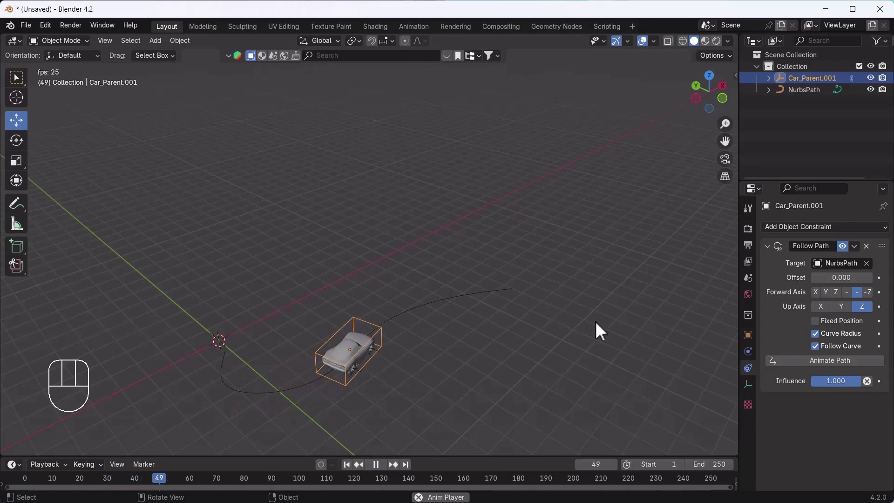
{"action": "key", "text": "space"}
{"action": "key", "text": "space"}
{"action": "left_click", "coordinate": [356, 472]}
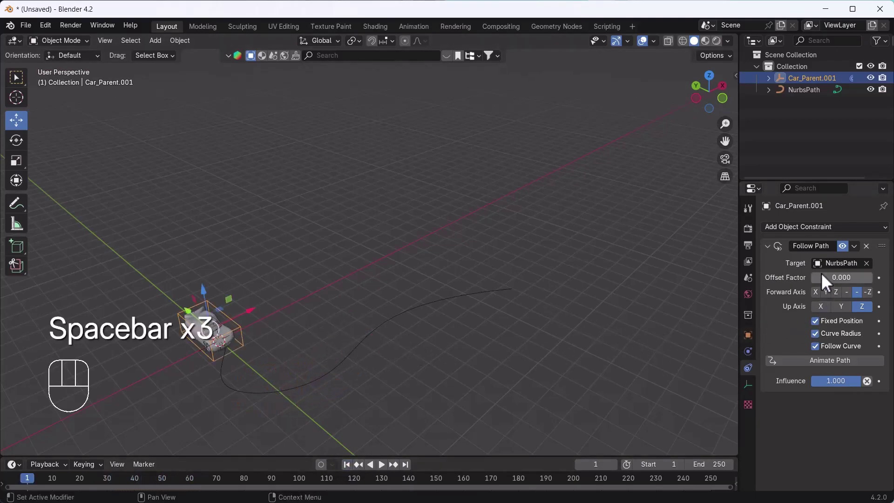
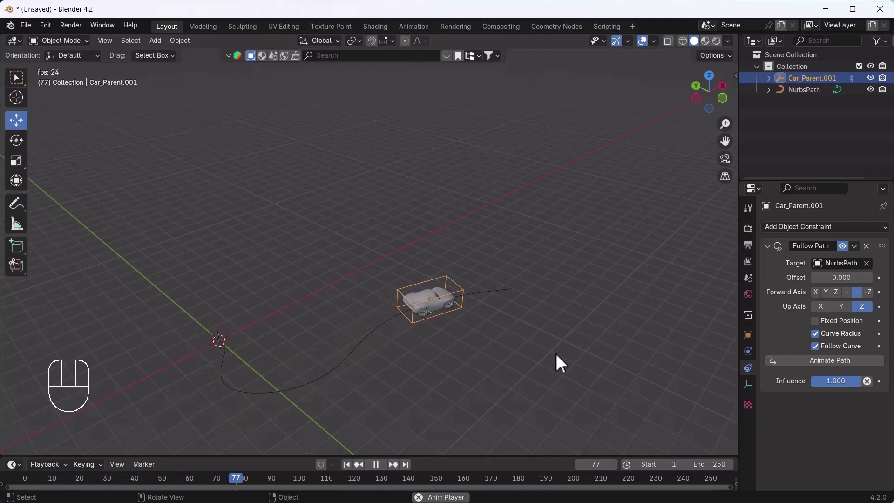
{"action": "key", "text": "space"}
{"action": "left_click", "coordinate": [353, 468]}
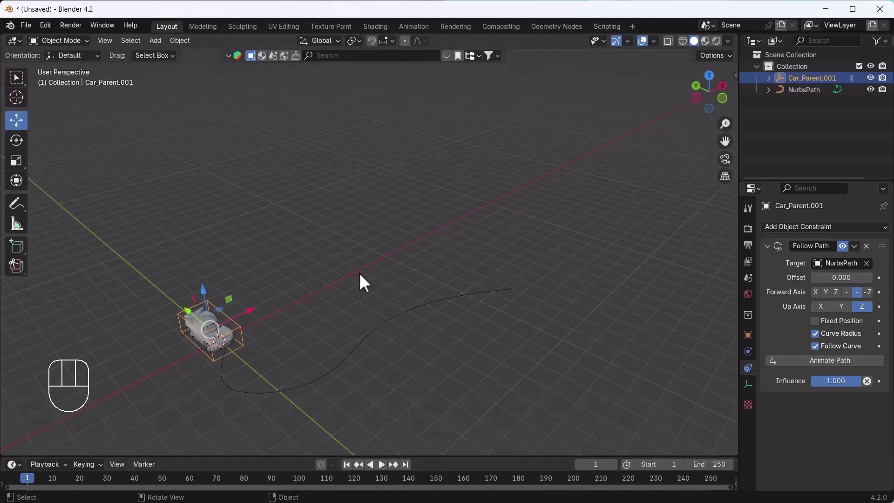